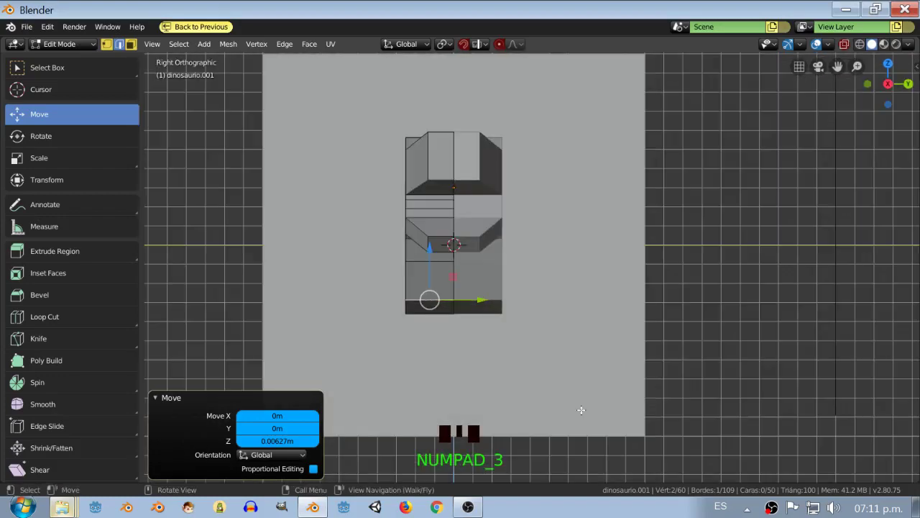
View the dinosaur from the front and zoom in on the hip face for the 3D cursor
key("KP_1")
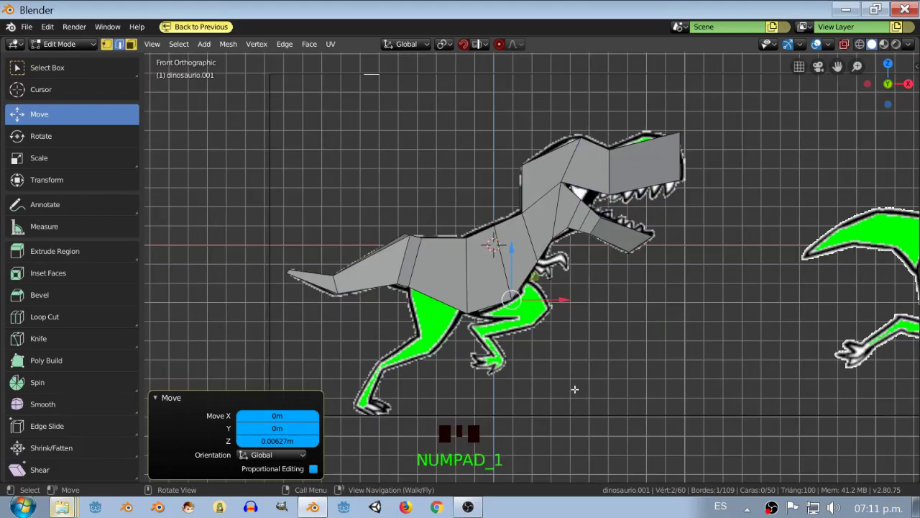
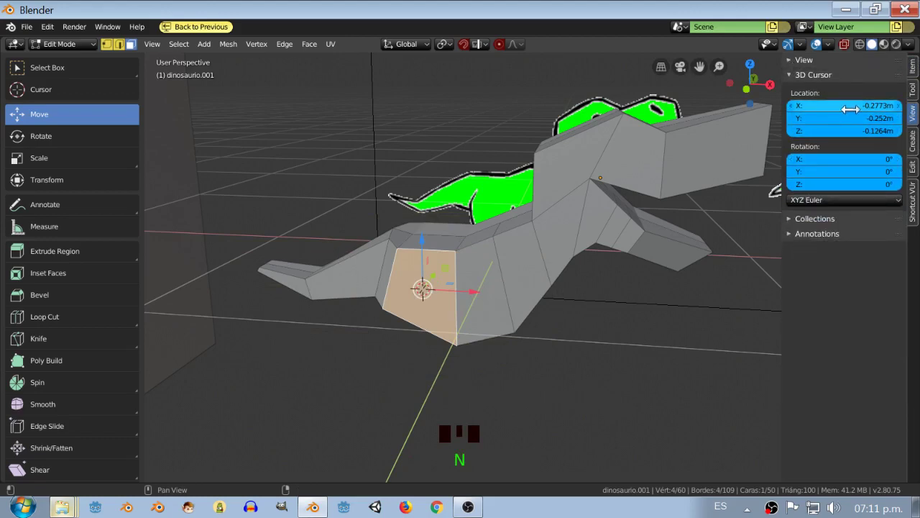
scroll("up", 3)
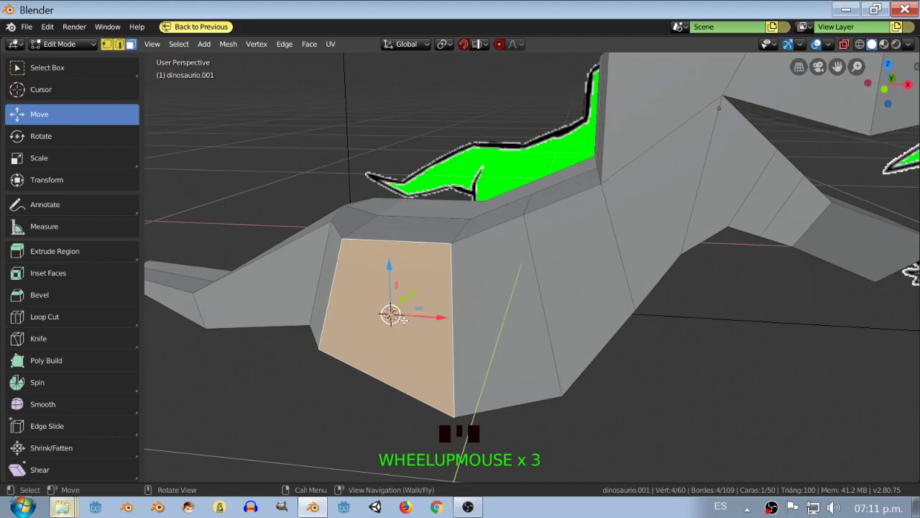
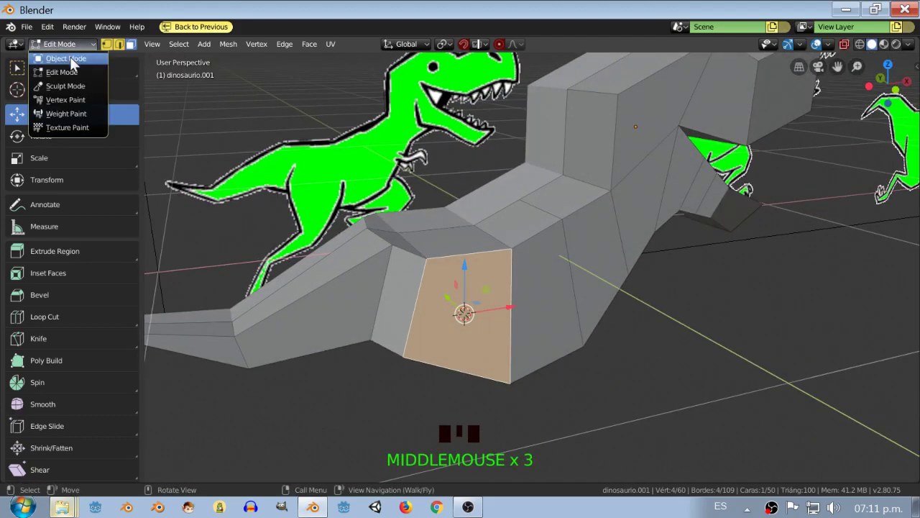
Return to Object Mode and select the cube left of the dinosaur in front view
left_click(73, 65)
scroll("down", 3)
key("KP_1")
scroll("down", 3)
left_click(301, 266)
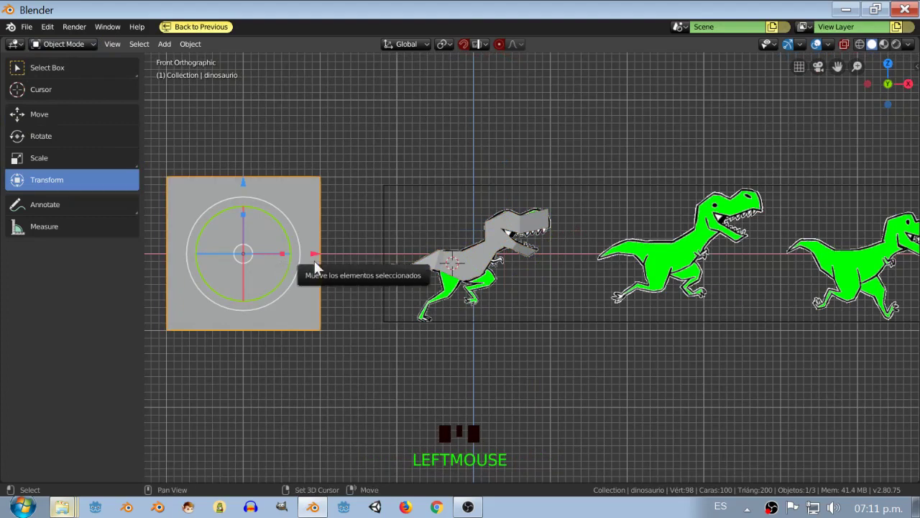
Duplicate the cube with Shift+D and snap-move the copy next to the dinosaur
key("shift+d")
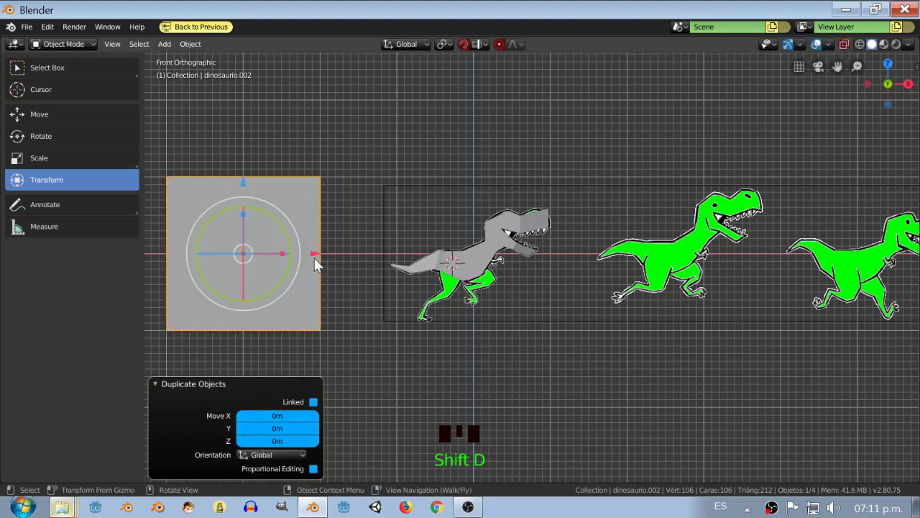
left_click(468, 54)
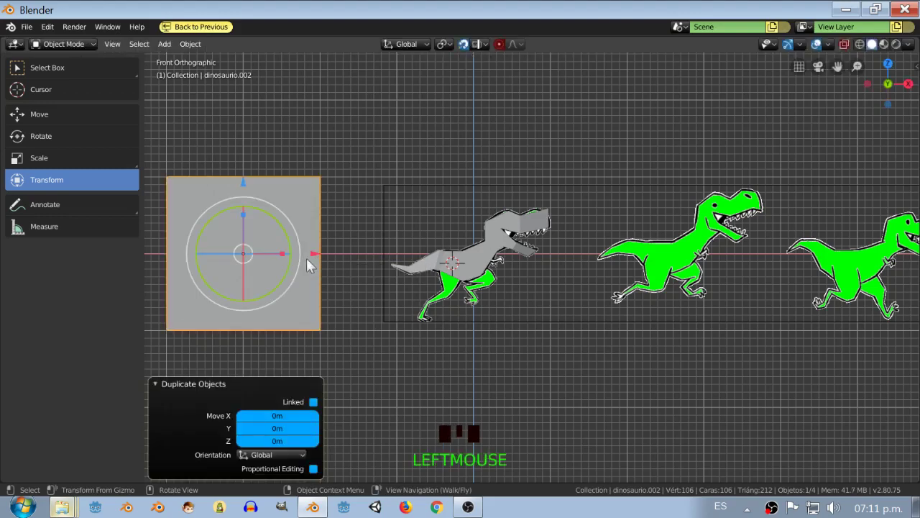
left_click(318, 260)
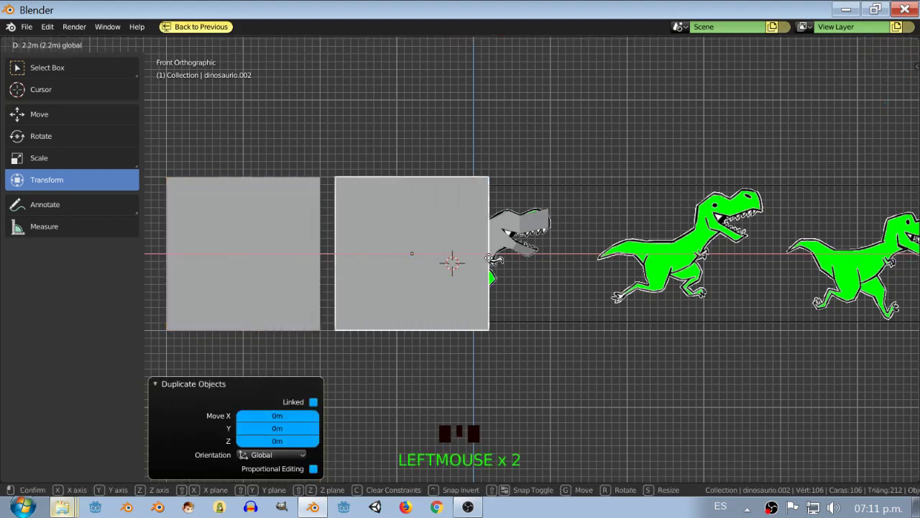
left_click_drag(546, 262, 560, 300)
Shrink the cube copy to about 0.3 and lower it onto the dinosaur's hip
key("KP_7")
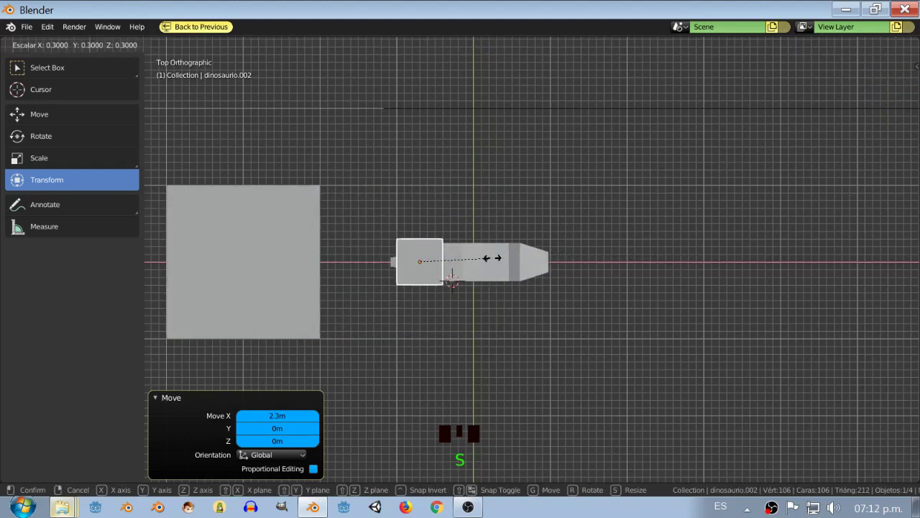
scroll("up", 3)
left_click(59, 129)
left_click(367, 219)
left_click_drag(443, 314, 433, 290)
key("KP_3")
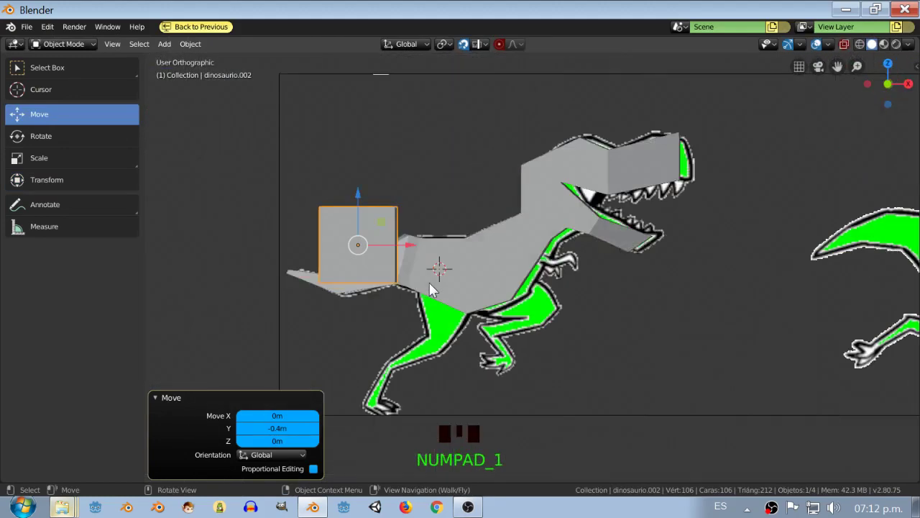
left_click(393, 280)
left_click(393, 280)
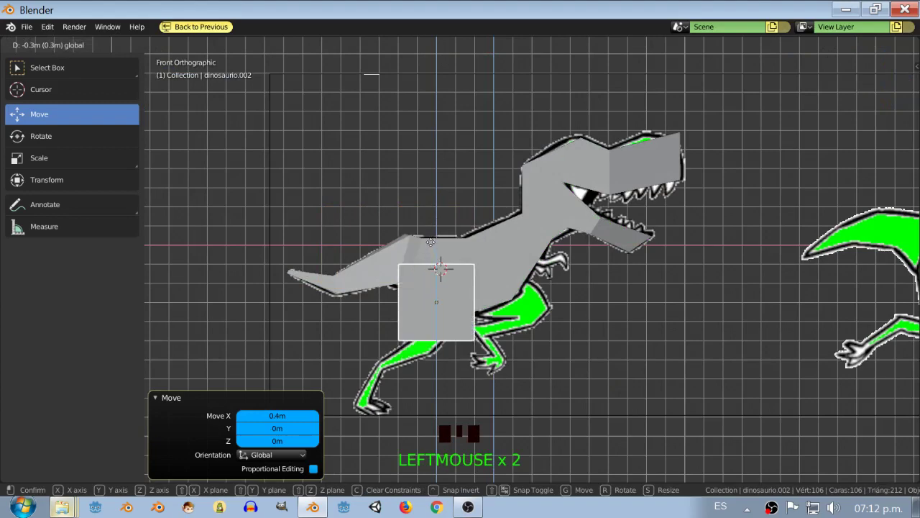
left_click_drag(458, 305, 422, 285)
left_click(423, 286)
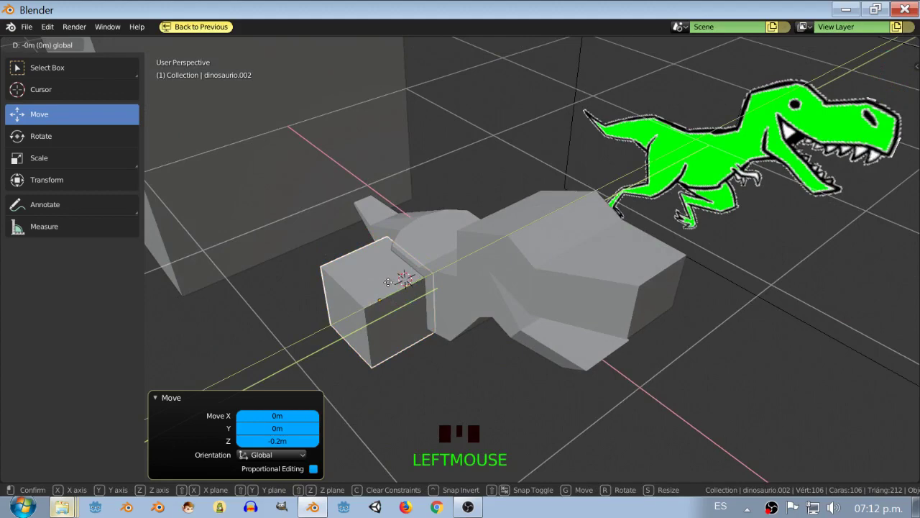
Check the small cube's placement from several views and select it for resizing
left_click(422, 284)
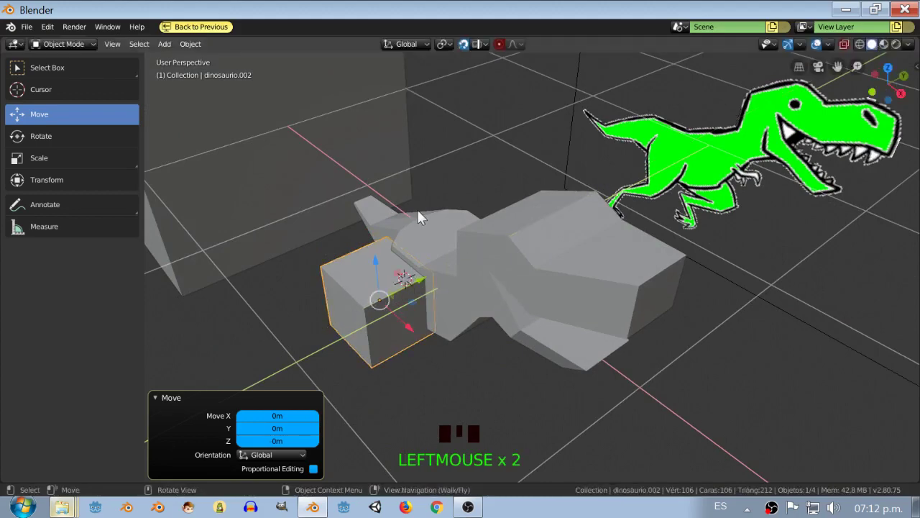
key("KP_7")
scroll("up", 3)
left_click_drag(417, 321, 418, 237)
left_click(405, 245)
scroll("down", 3)
left_click_drag(457, 283, 431, 165)
key("KP_1")
left_click_drag(479, 268, 65, 165)
left_click(65, 166)
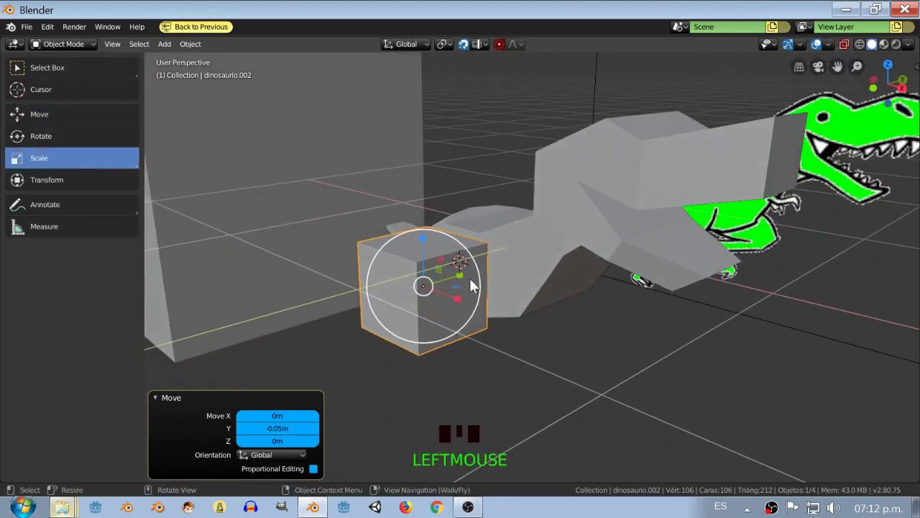
Flatten the cube along one axis and shrink it to 0.7 of its size
left_click(466, 281)
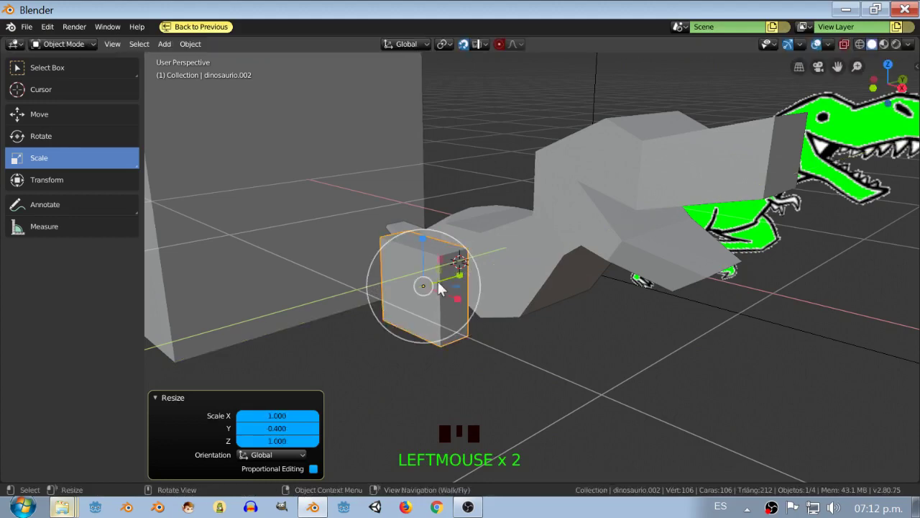
left_click_drag(445, 290, 457, 262)
left_click(457, 262)
left_click_drag(449, 279, 445, 222)
key("KP_1")
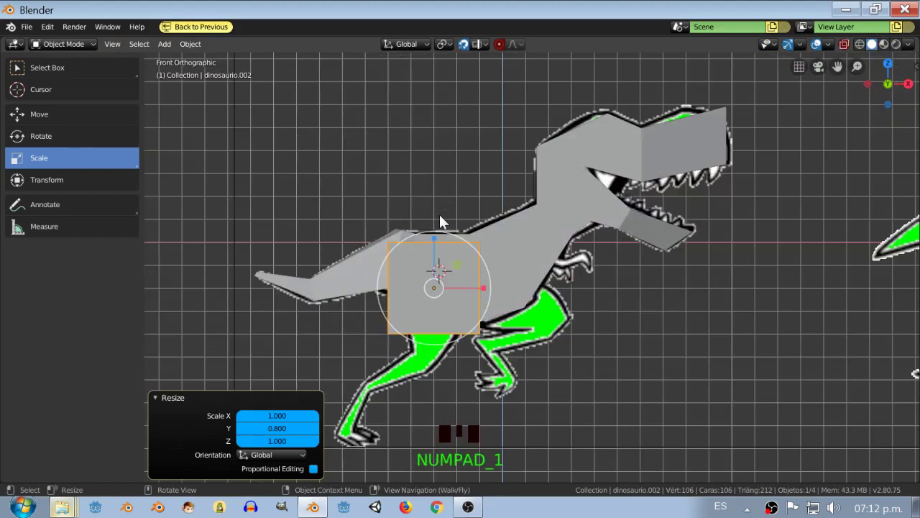
left_click(483, 290)
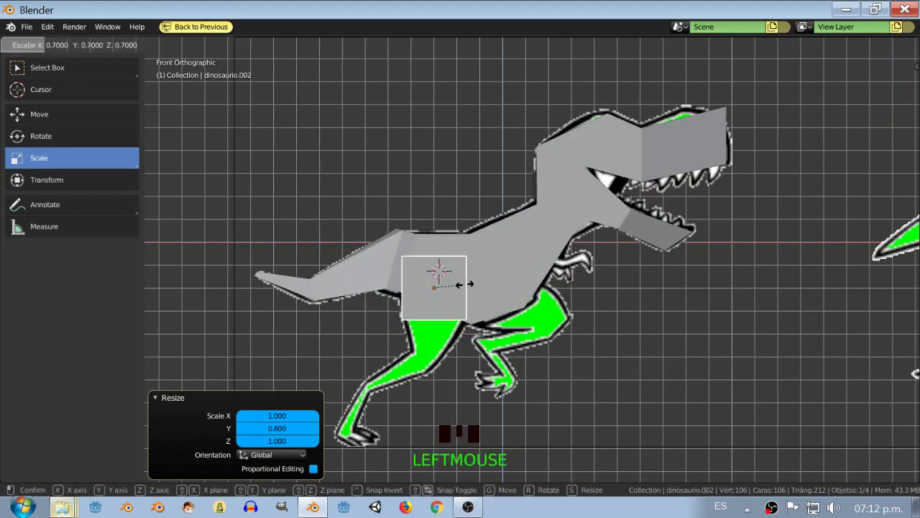
left_click_drag(487, 319, 66, 123)
left_click(66, 122)
From top view push the cube out flush with the body's side, then verify in front view
left_click(494, 273)
key("KP_7")
scroll("up", 3)
scroll("up", 3)
left_click(410, 269)
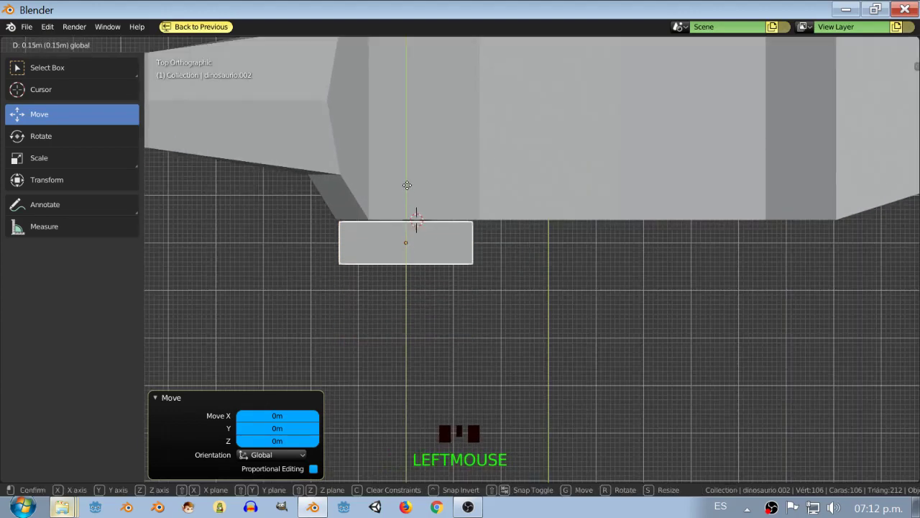
scroll("down", 3)
left_click_drag(430, 247, 448, 193)
key("KP_1")
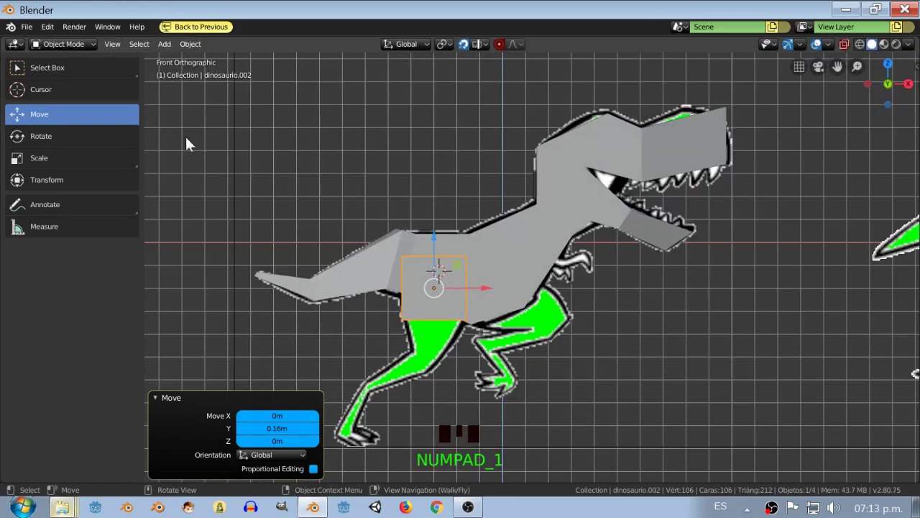
scroll("down", 3)
scroll("down", 3)
left_click_drag(467, 256, 453, 295)
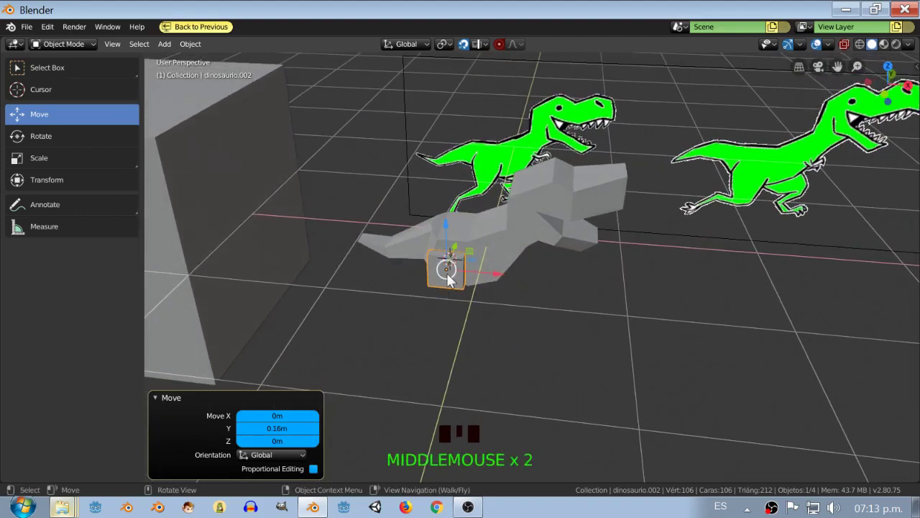
Frame the hip cube in front view ready to extrude its bottom face down the thigh
key("KP_1")
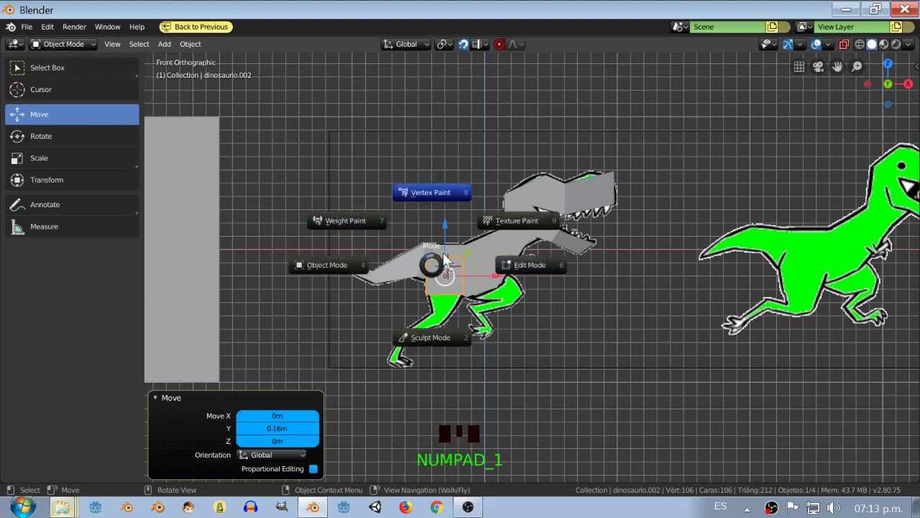
scroll("up", 3)
scroll("down", 3)
scroll("up", 3)
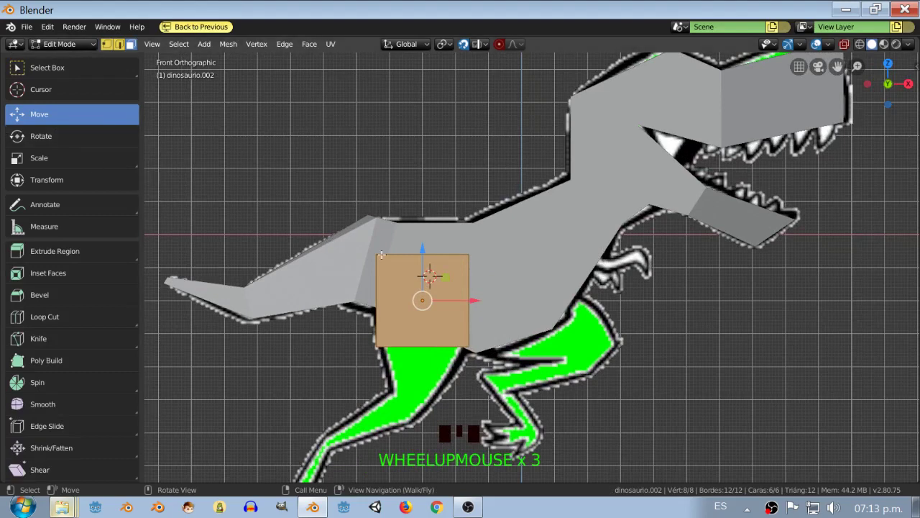
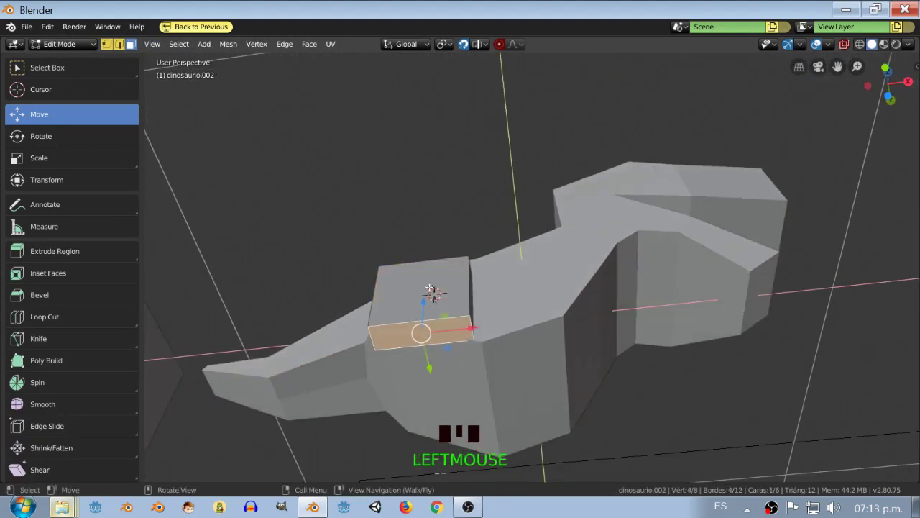
key("KP_1")
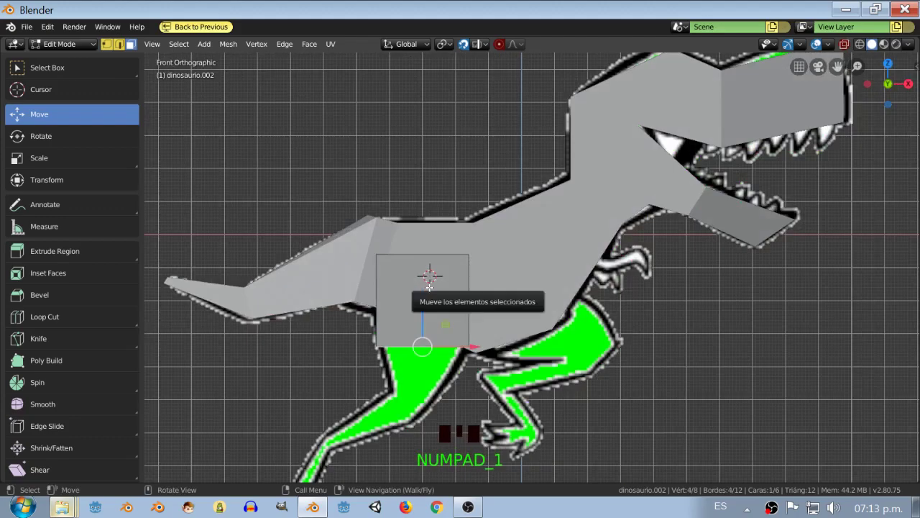
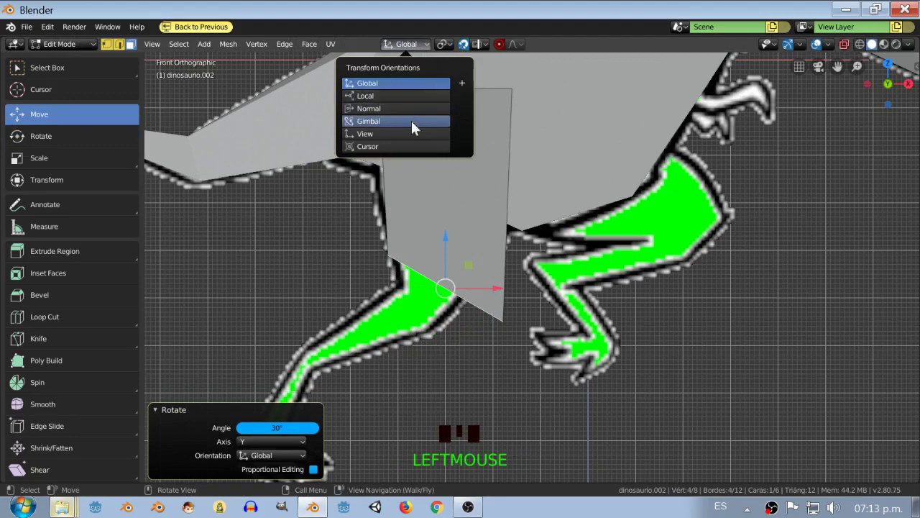
Set transforms to Normal orientation and move the thigh's bottom vertices onto the leg outline
left_click(408, 119)
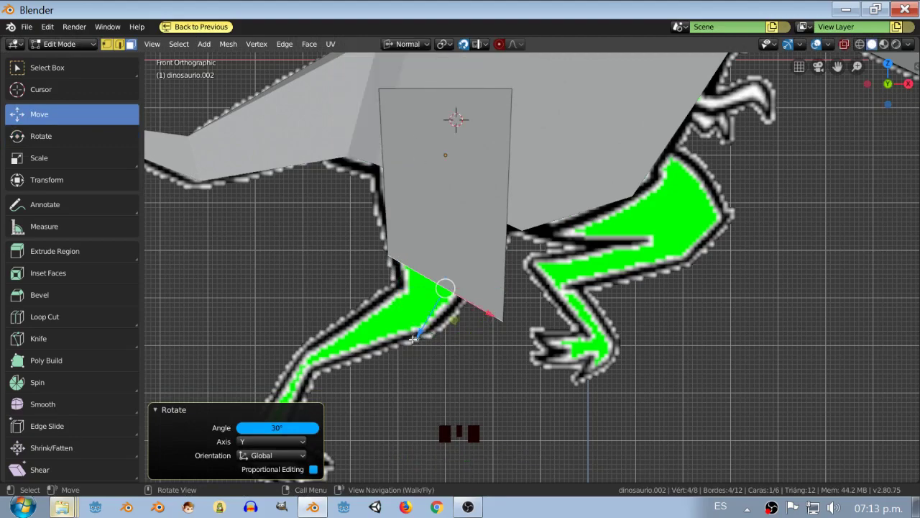
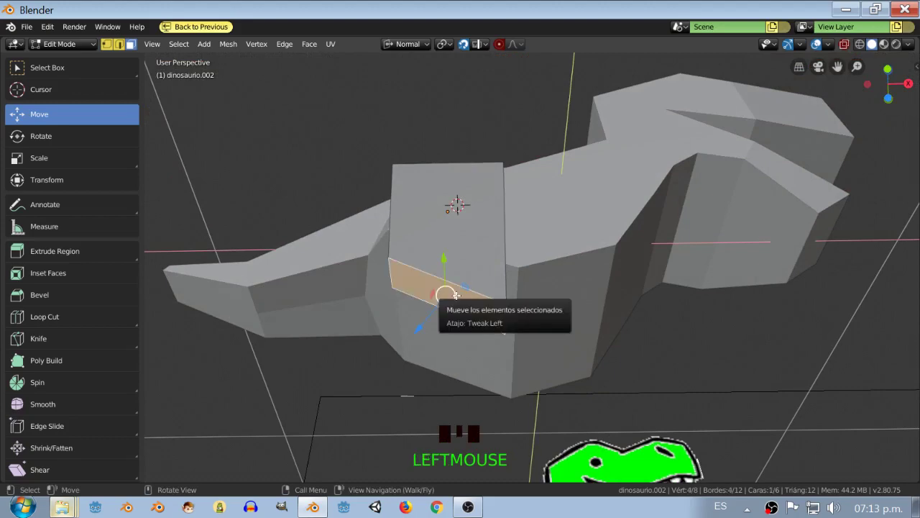
key("KP_1")
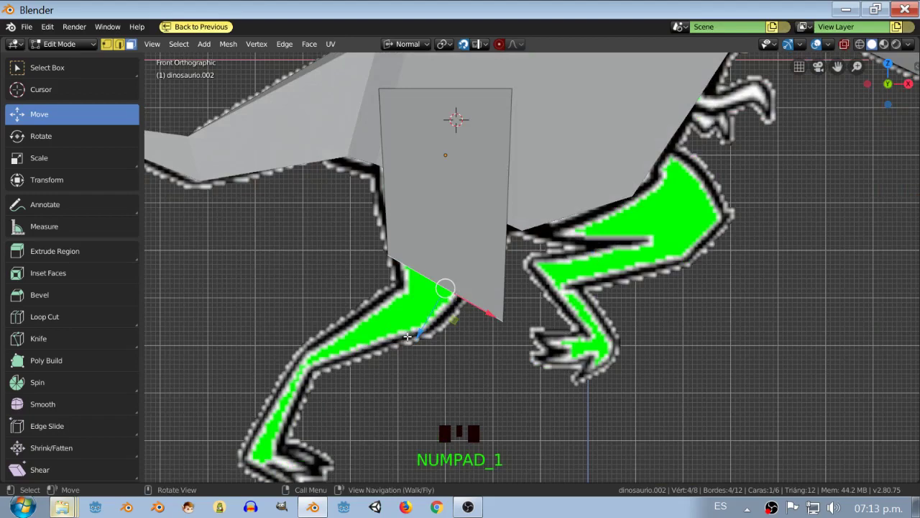
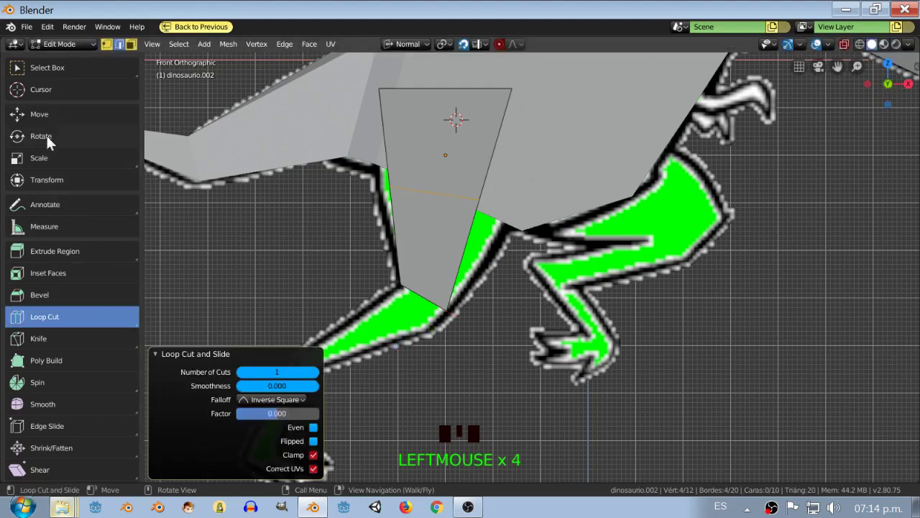
Loop-cut a new edge across the thigh and slide it to follow the leg's bend
left_click(53, 126)
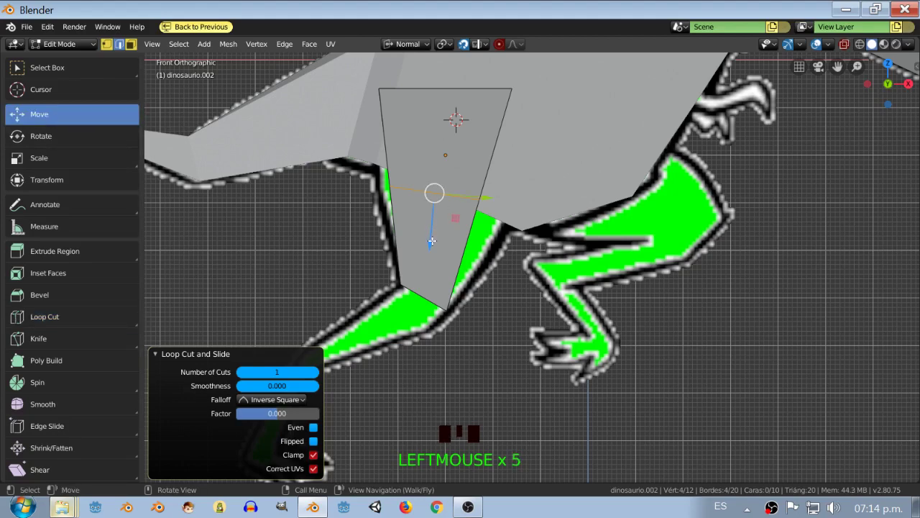
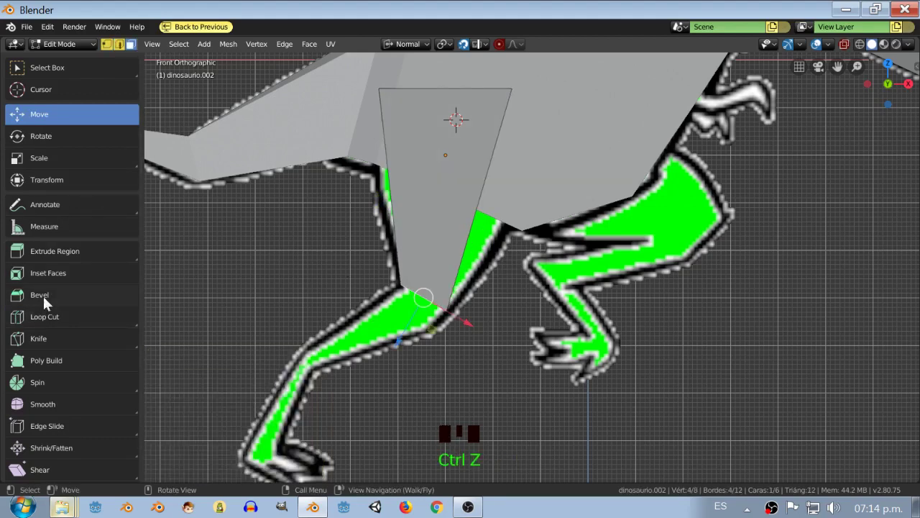
left_click(54, 326)
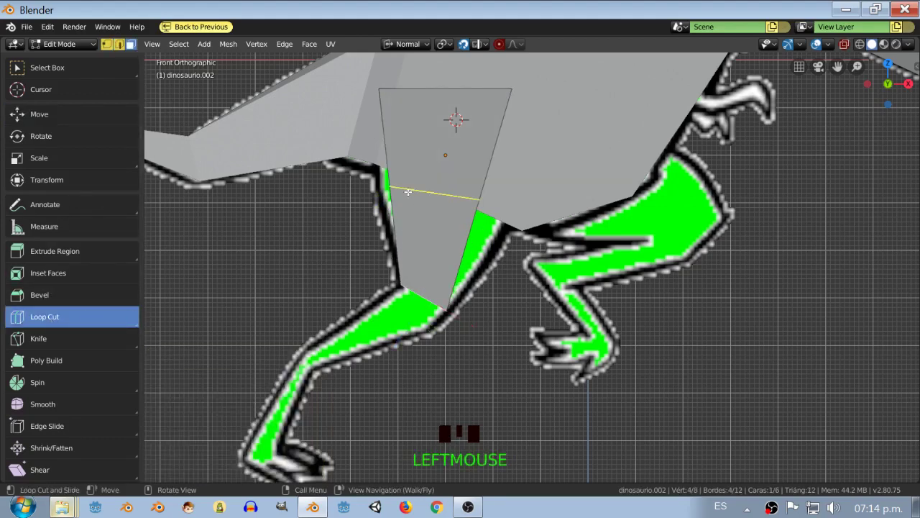
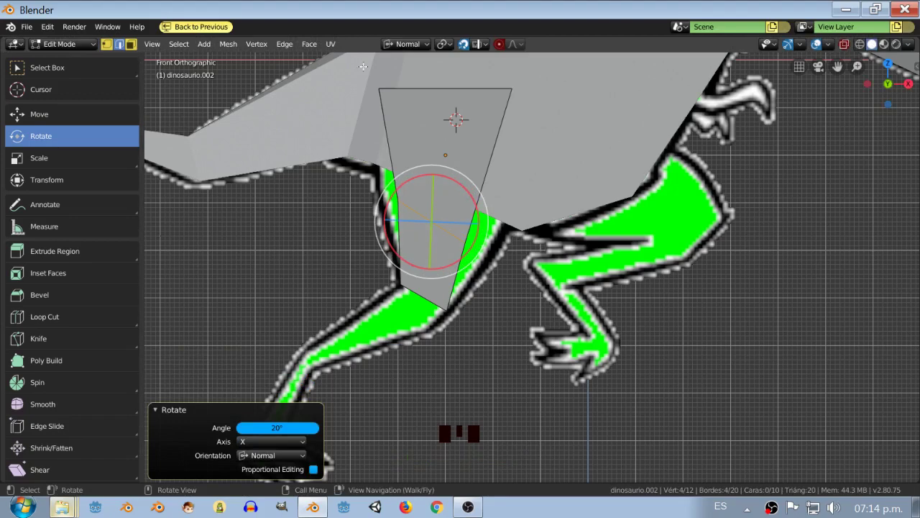
left_click_drag(371, 119, 123, 198)
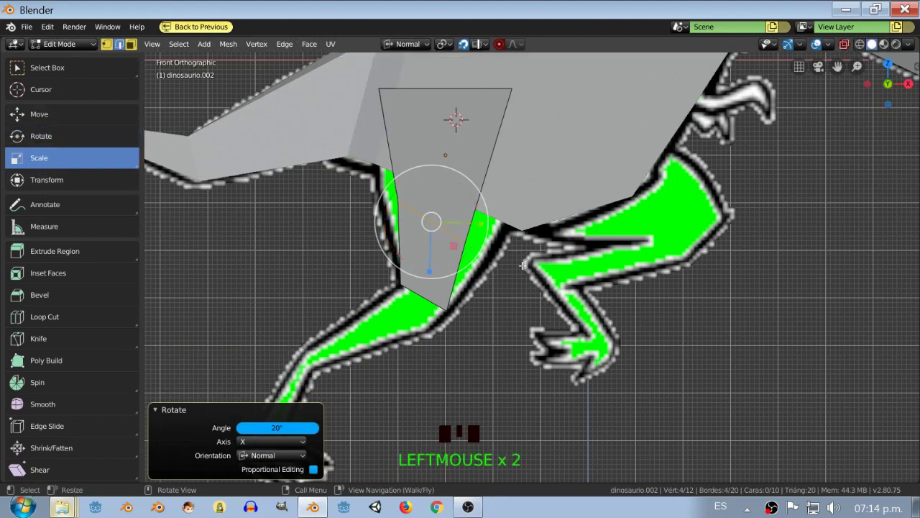
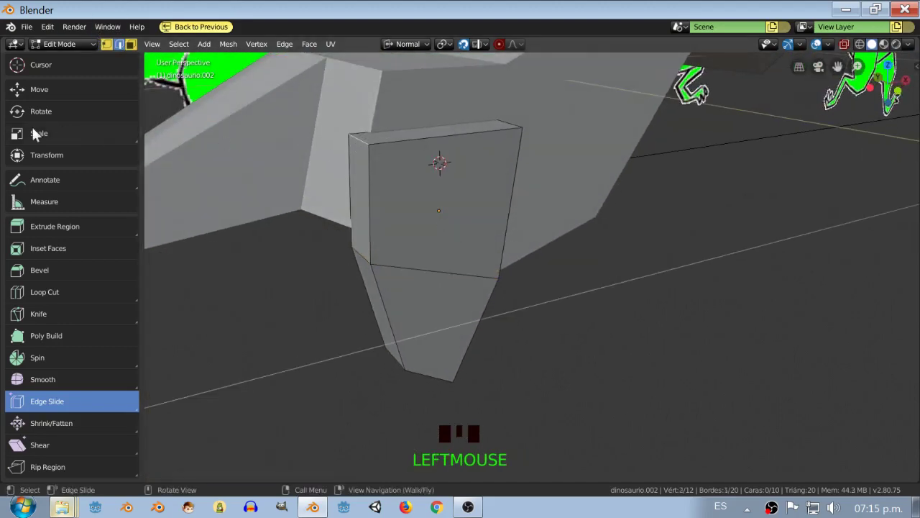
Raise the thigh's top corner so its upper edge slopes into the hip
left_click(46, 88)
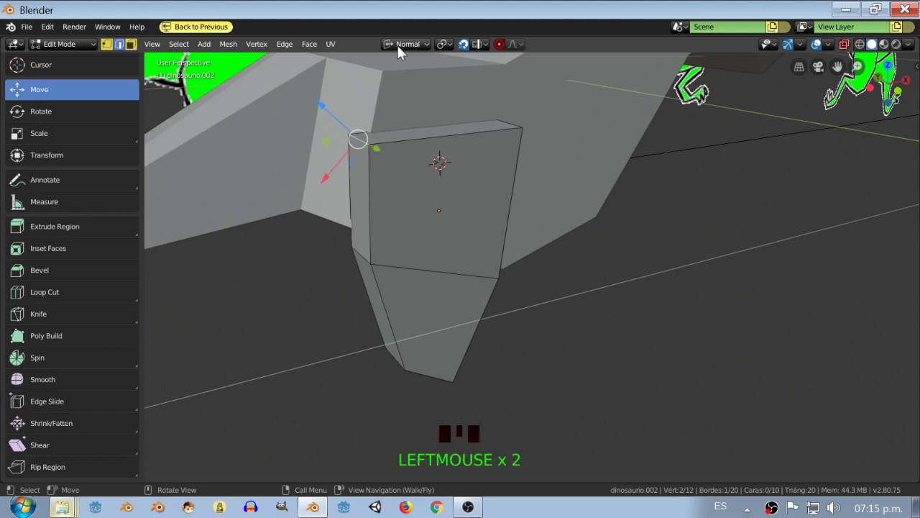
left_click(402, 92)
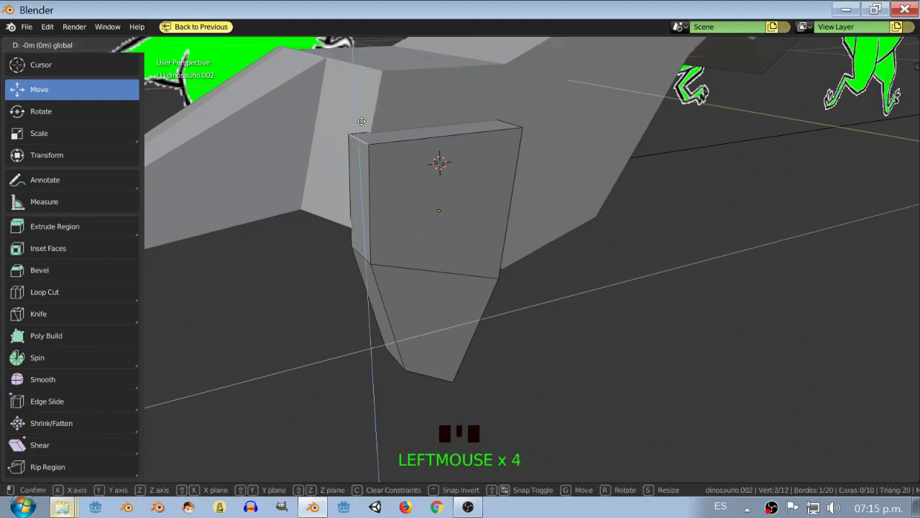
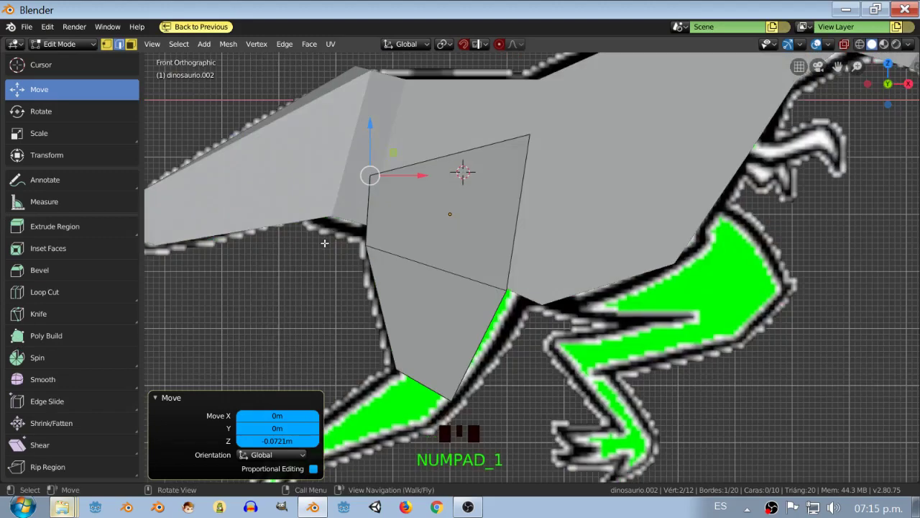
scroll("down", 3)
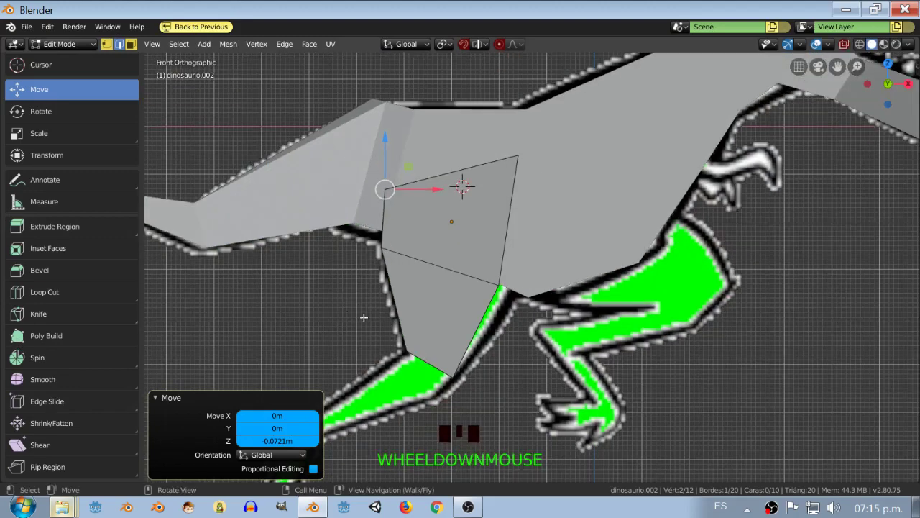
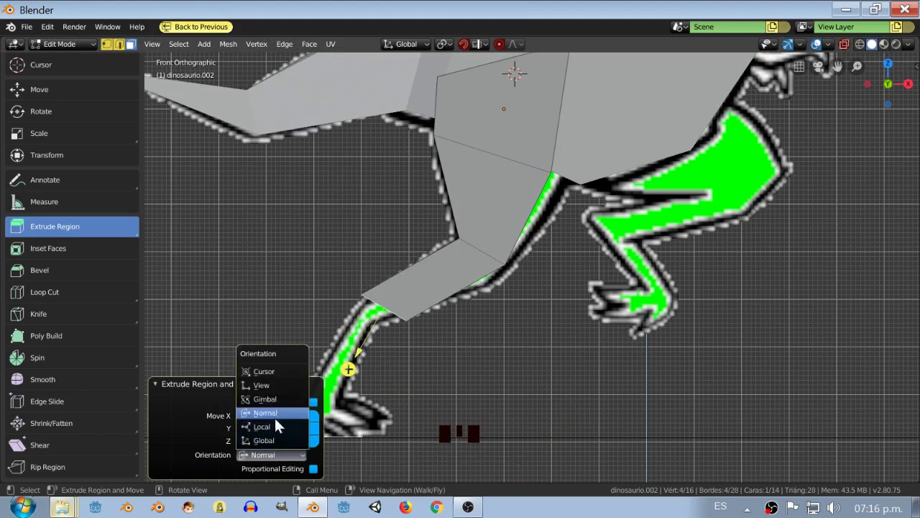
Set the knee extrusion's orientation to Global in the operator panel
left_click(281, 447)
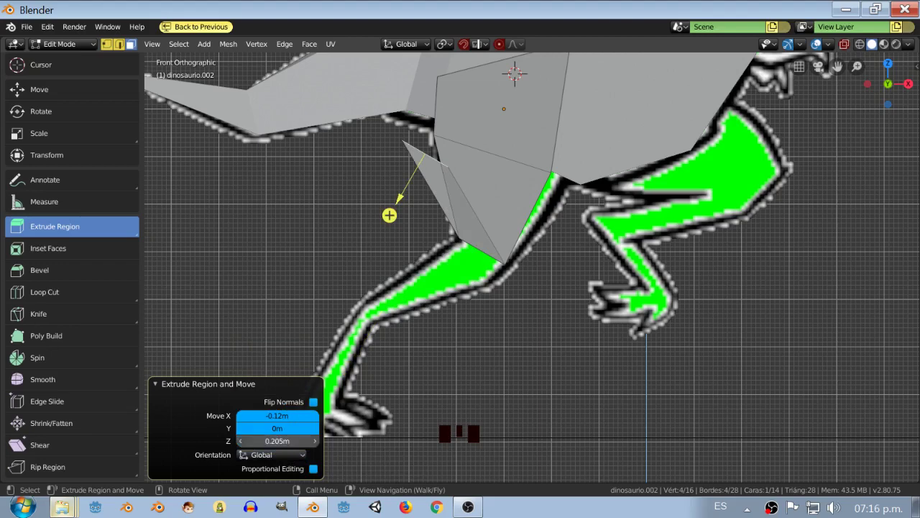
left_click(276, 458)
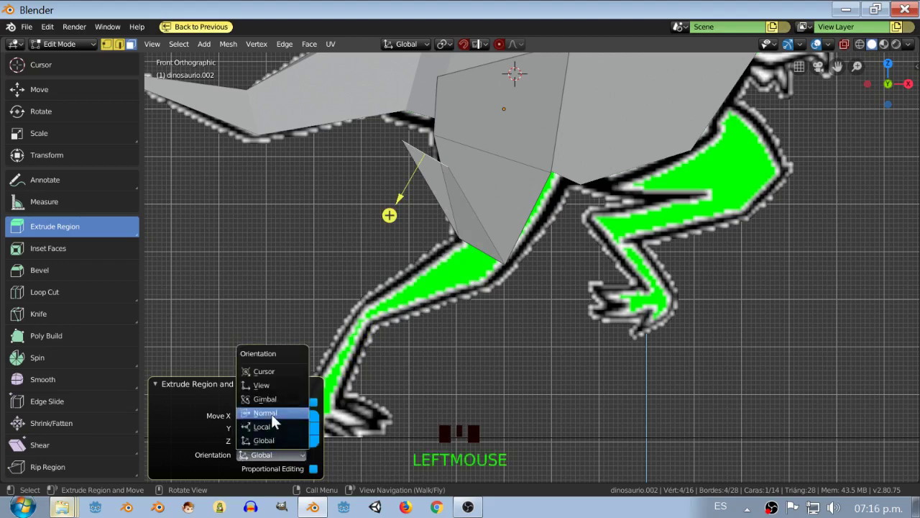
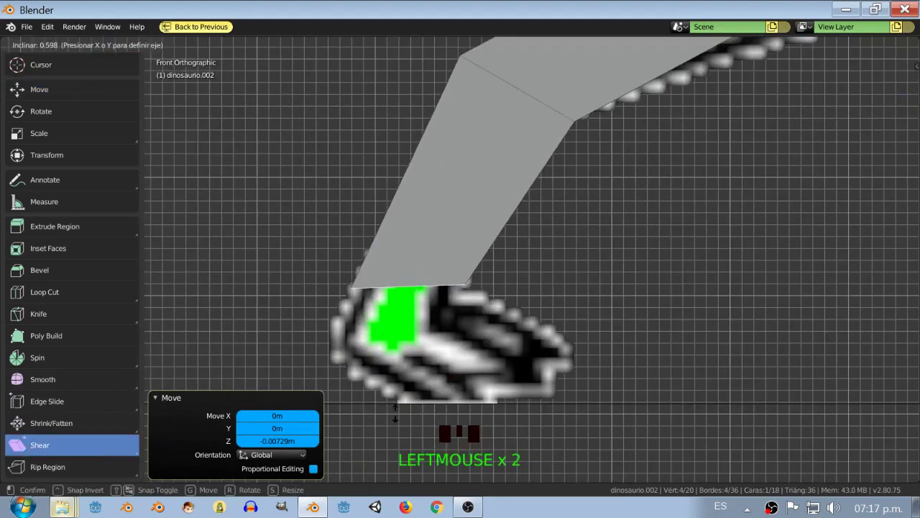
Extrude a short ankle segment down from the shin to the reference foot
scroll("down", 3)
scroll("up", 3)
left_click(58, 236)
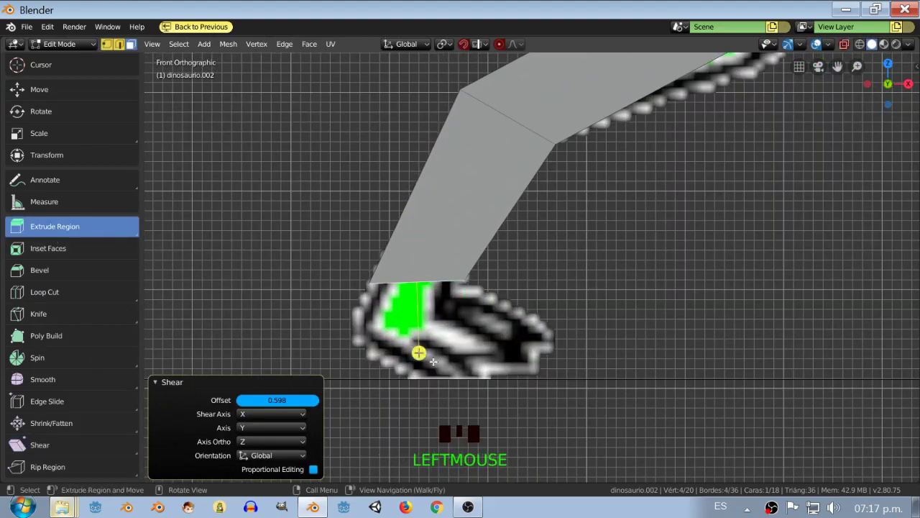
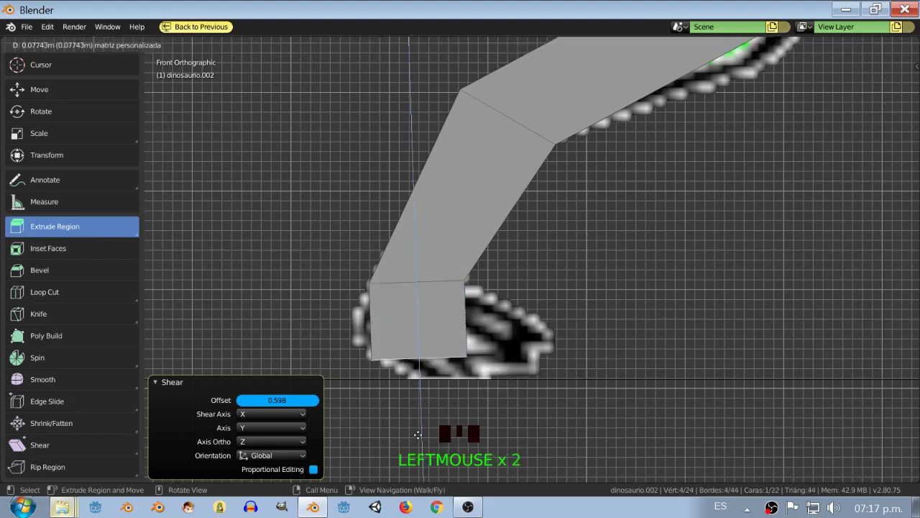
scroll("down", 3)
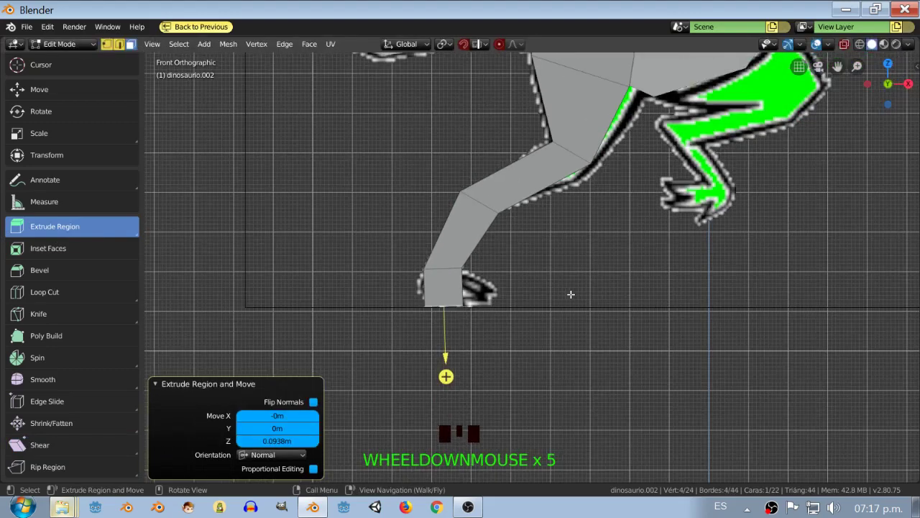
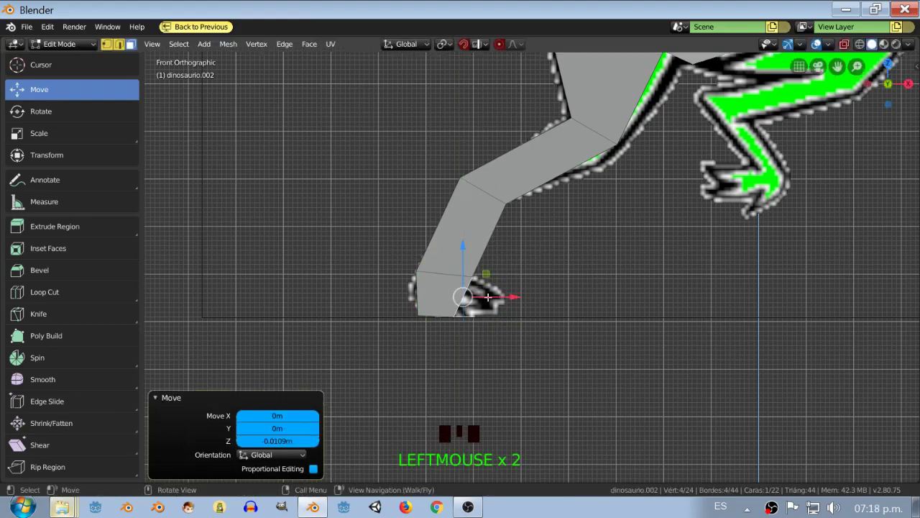
Begin extruding the foot's front edge forward toward the toes
left_click(53, 230)
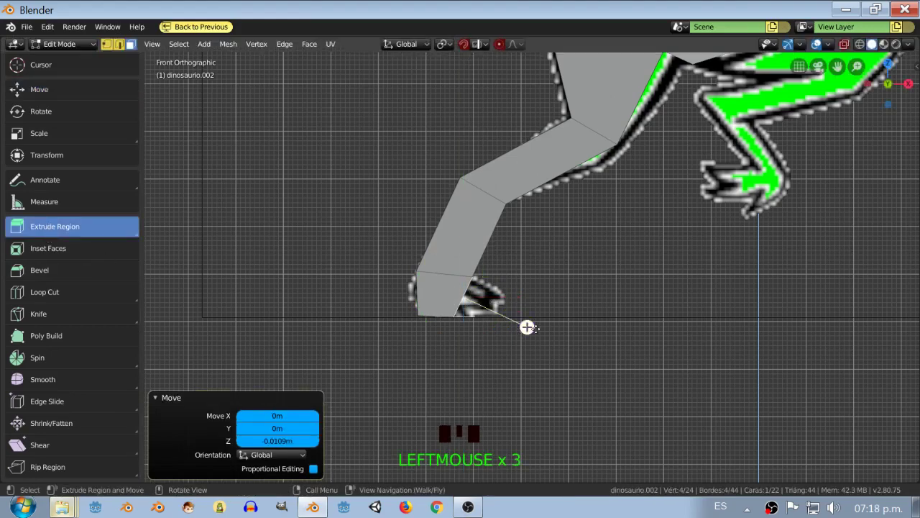
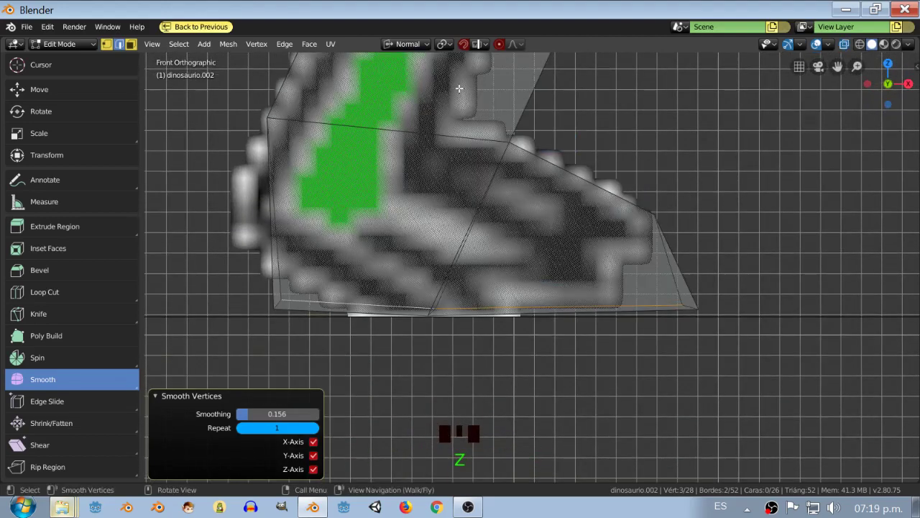
Turn snapping off, switch to Rotate and choose a transform orientation for tweaking the foot
left_click(471, 53)
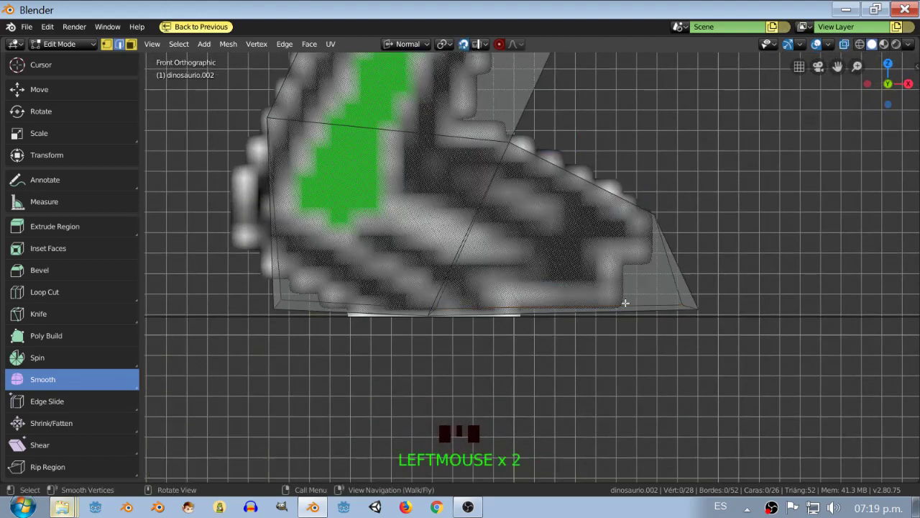
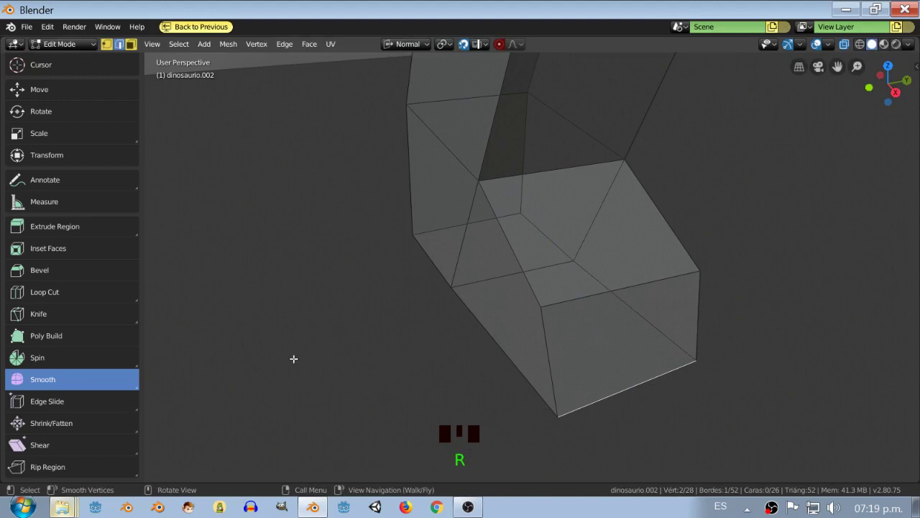
left_click(78, 98)
left_click(90, 123)
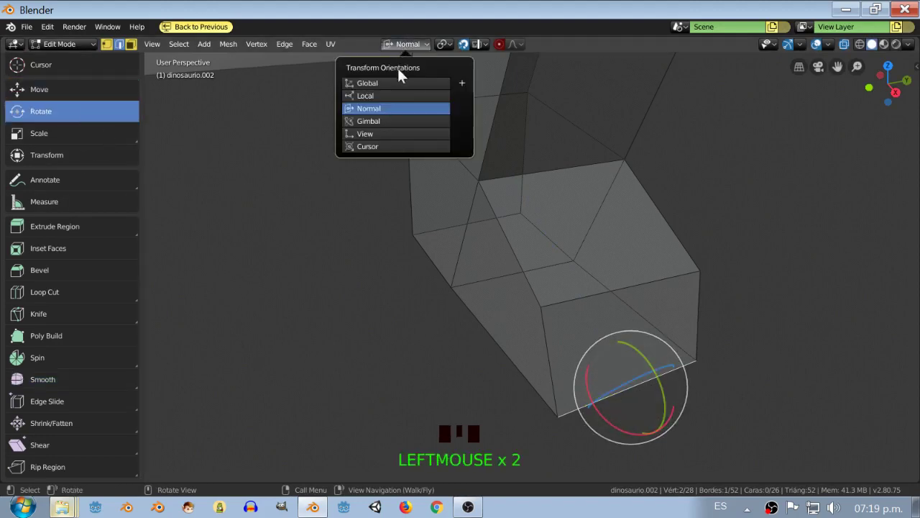
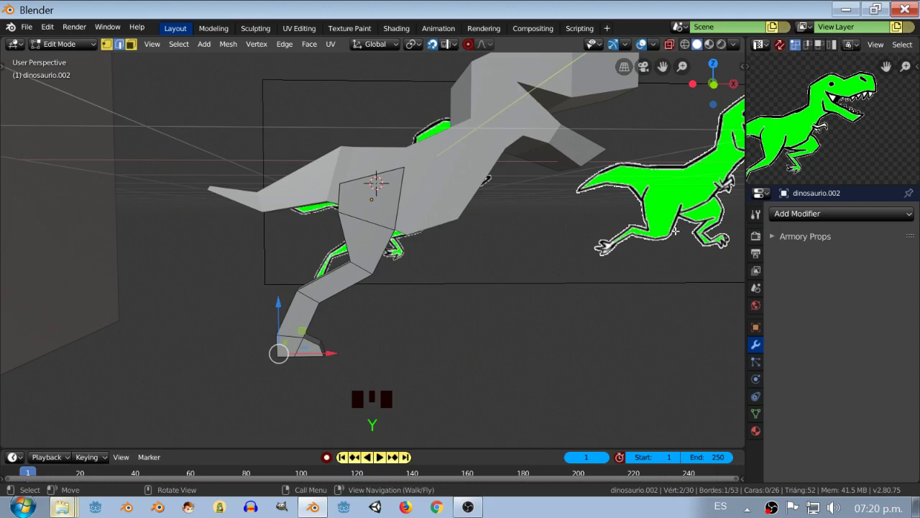
Show the N sidebar and enable the Mesh: LoopTools add-on so its tools appear in the Edit tab
key("t")
key("t")
key("b")
key("n")
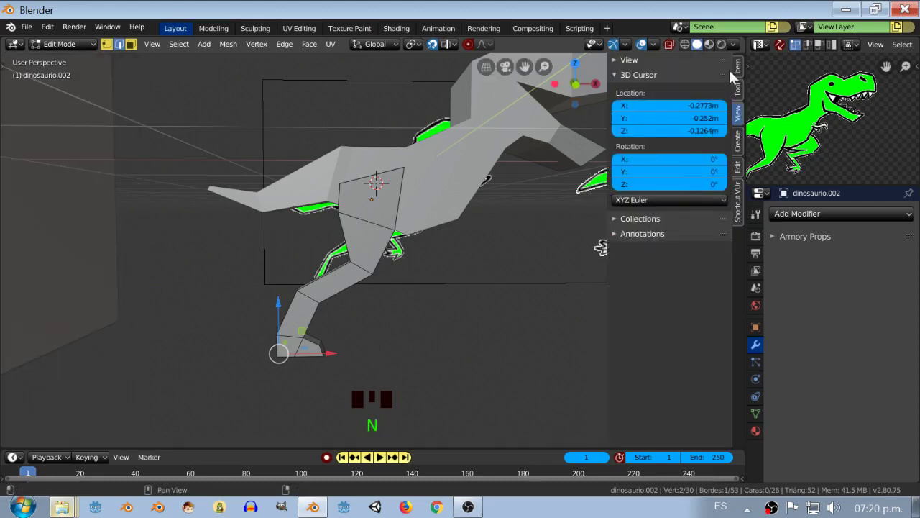
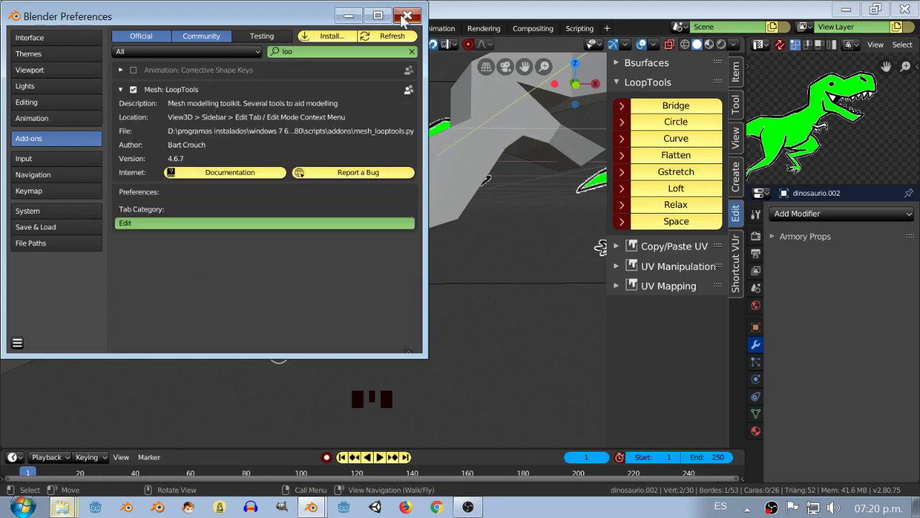
scroll("up", 3)
scroll("down", 3)
scroll("down", 3)
key("KP_Decimal")
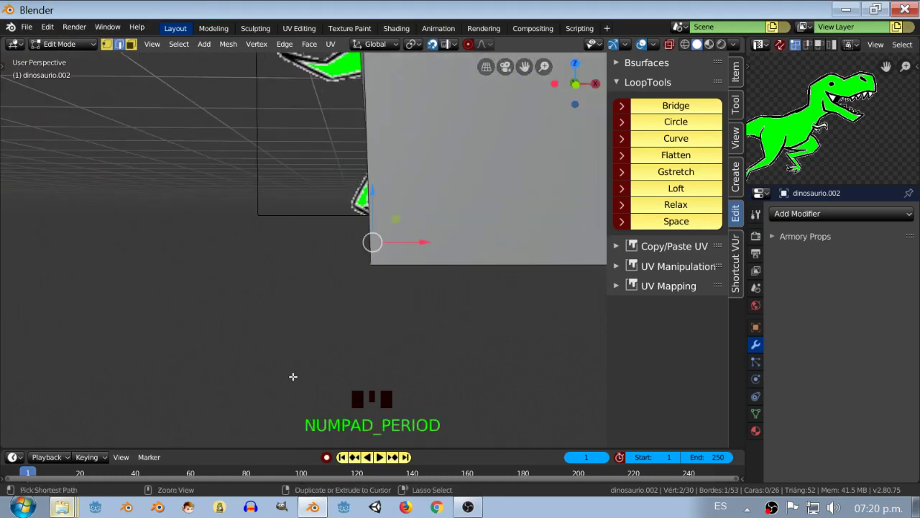
Maximize the 3D viewport and select the lower end edges of the hind leg
key("ctrl+space")
scroll("down", 3)
scroll("up", 3)
middle_click(811, 283)
scroll("down", 3)
left_click_drag(811, 283, 811, 264)
left_click(811, 283)
left_click(811, 282)
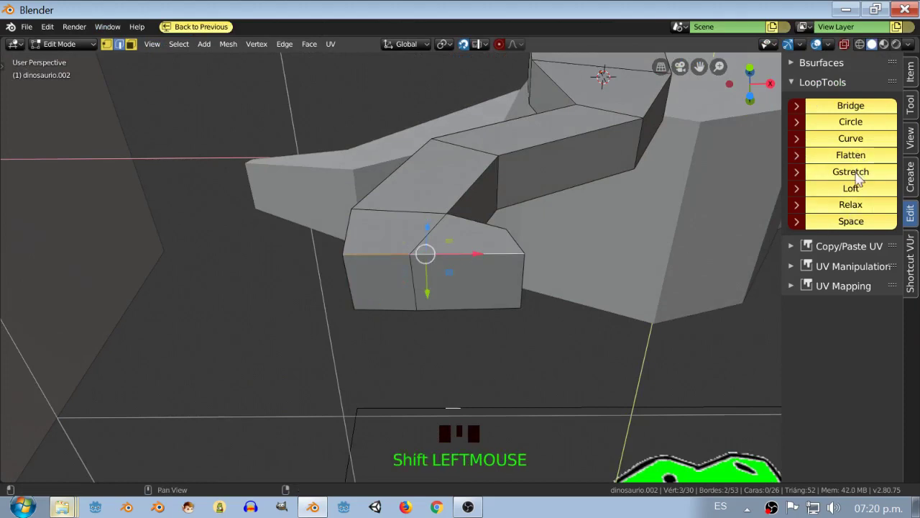
left_click_drag(860, 181, 811, 283)
left_click(811, 283)
left_click(811, 283)
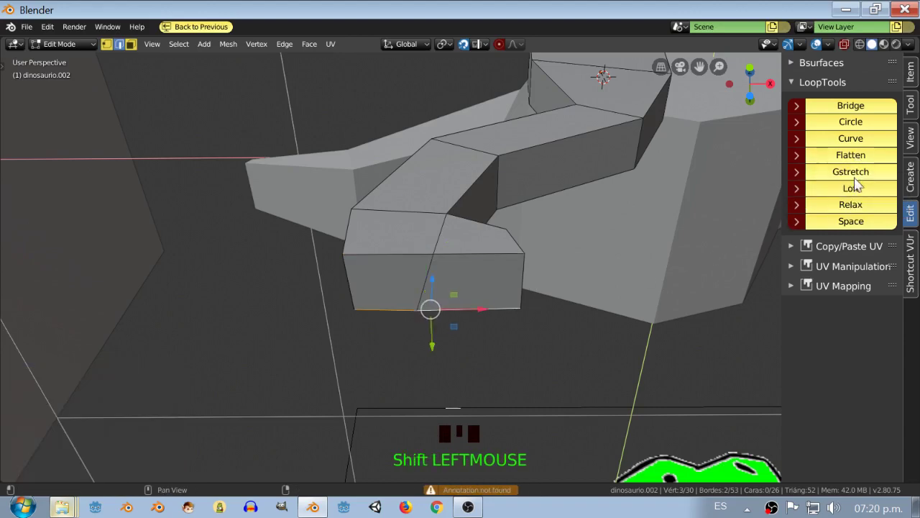
Select the leg's bottom face with its edges and extrude it forward into a foot
left_click(811, 283)
left_click_drag(811, 283, 811, 282)
left_click_drag(811, 283, 811, 283)
left_click(811, 282)
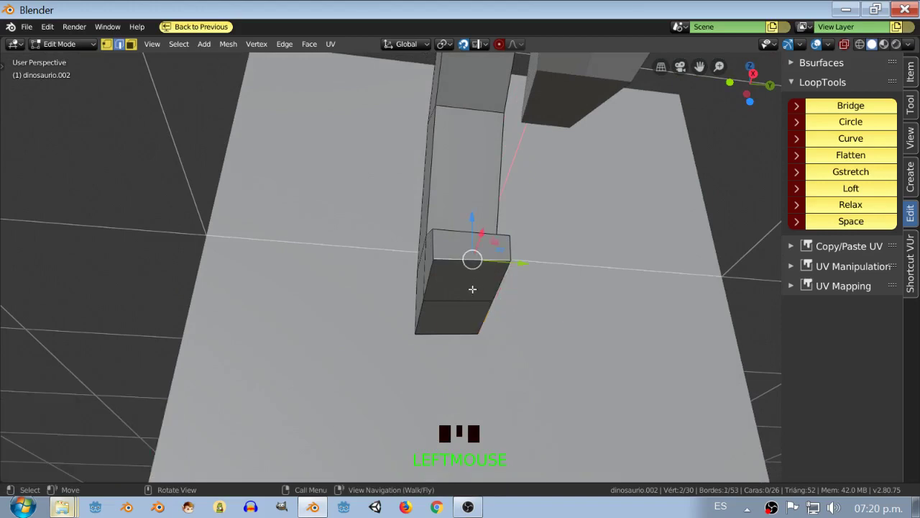
left_click(811, 282)
left_click(811, 283)
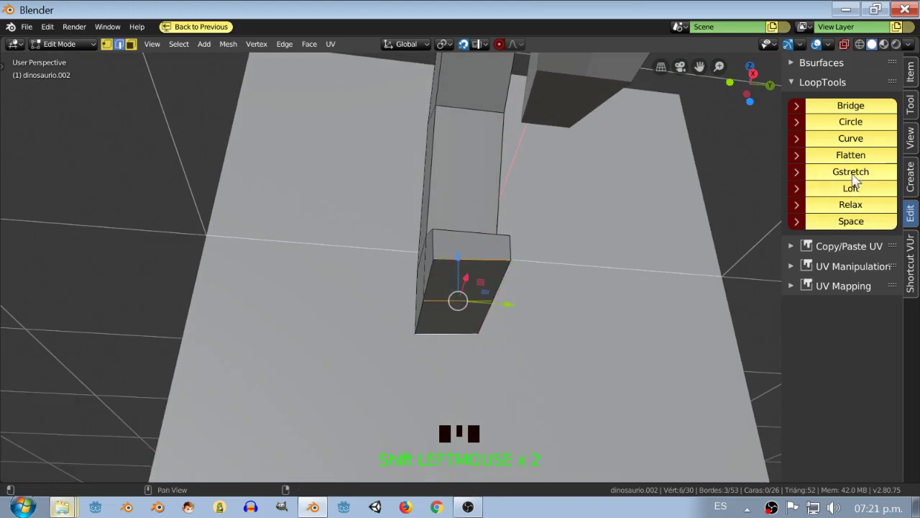
left_click(811, 283)
middle_click(811, 283)
left_click(811, 283)
left_click_drag(811, 244, 811, 243)
left_click(811, 244)
left_click_drag(860, 181, 811, 244)
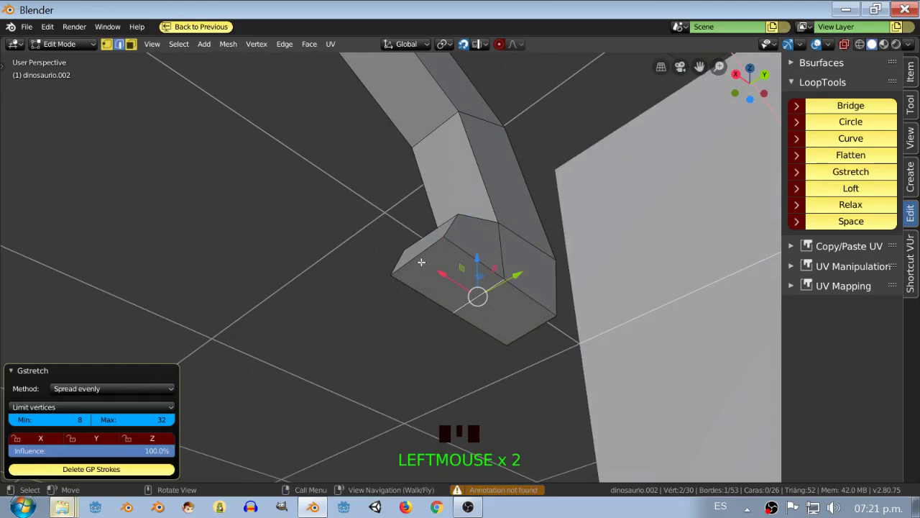
Reposition the new foot vertices to rough out the foot shape
left_click_drag(811, 243, 811, 244)
left_click(810, 243)
left_click_drag(811, 244, 811, 283)
key("t")
left_click_drag(811, 282, 811, 283)
left_click(811, 283)
middle_click(811, 282)
left_click(811, 283)
left_click(811, 283)
left_click_drag(811, 283, 811, 263)
left_click(811, 263)
left_click(811, 263)
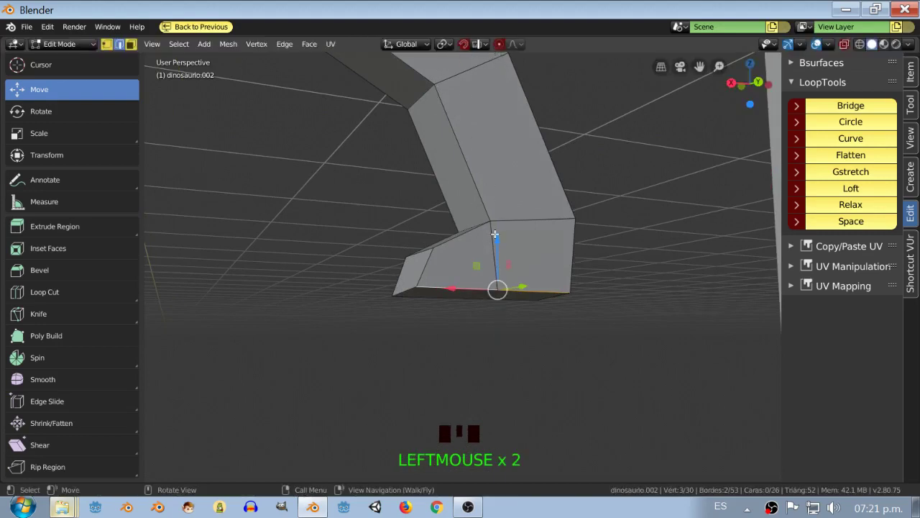
left_click_drag(811, 243, 811, 244)
In side orthographic view, move the foot vertices onto the reference foot outline
scroll("down", 3)
key("KP_3")
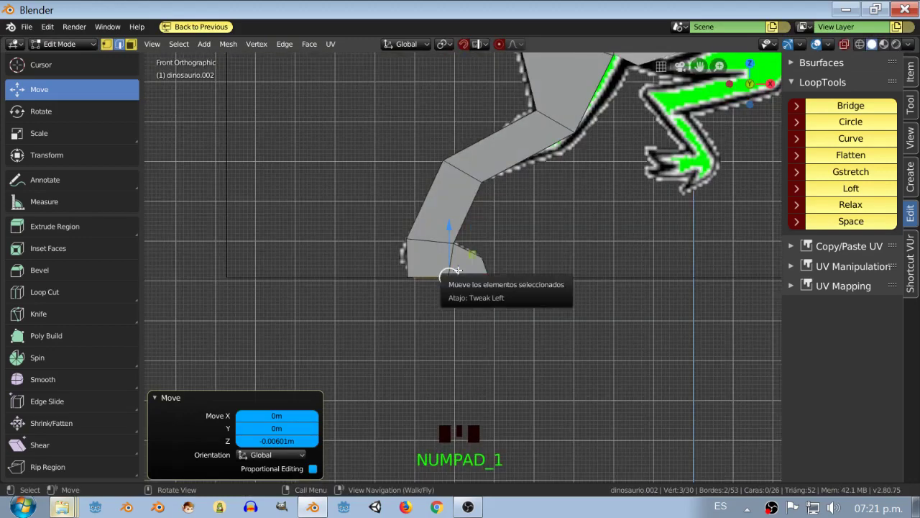
scroll("down", 3)
left_click_drag(811, 243, 811, 244)
scroll("up", 3)
left_click(811, 244)
left_click(810, 244)
Add a Loop Cut running lengthwise down the leg
key("ctrl+z")
left_click_drag(811, 244, 811, 244)
left_click(811, 244)
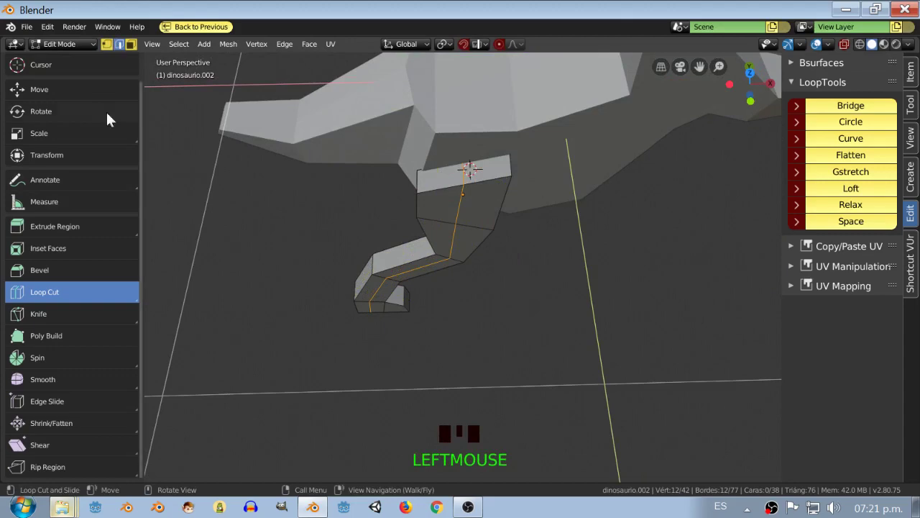
In front view, move the leg's top vertex toward the hip and edge-slide it along its edge
left_click(811, 282)
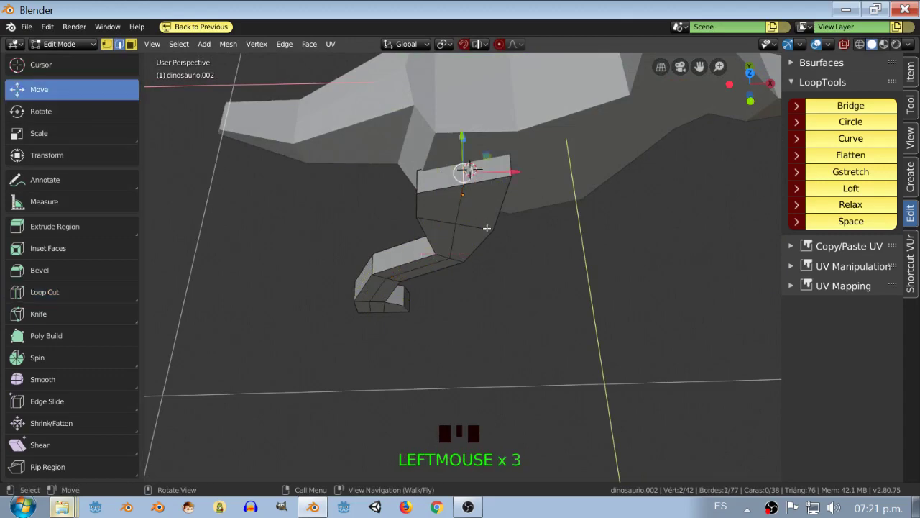
key("KP_1")
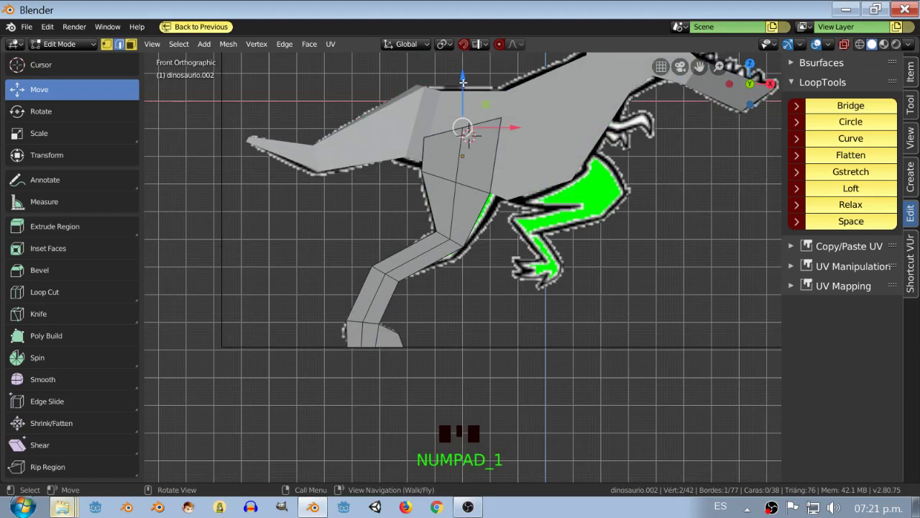
left_click(810, 244)
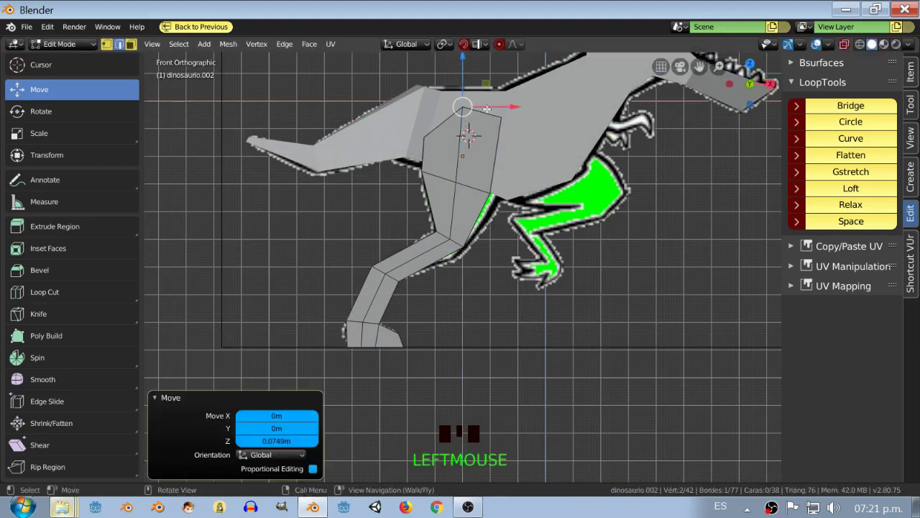
left_click(811, 244)
middle_click(811, 244)
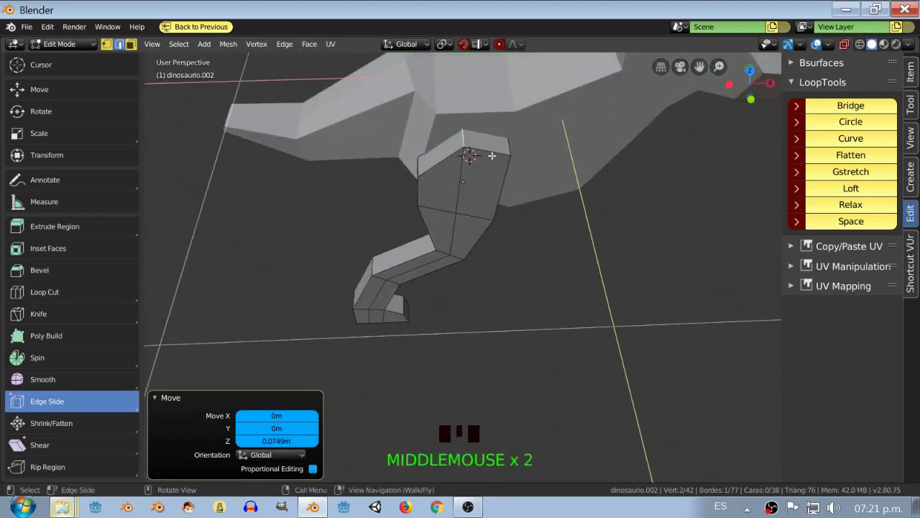
left_click(810, 243)
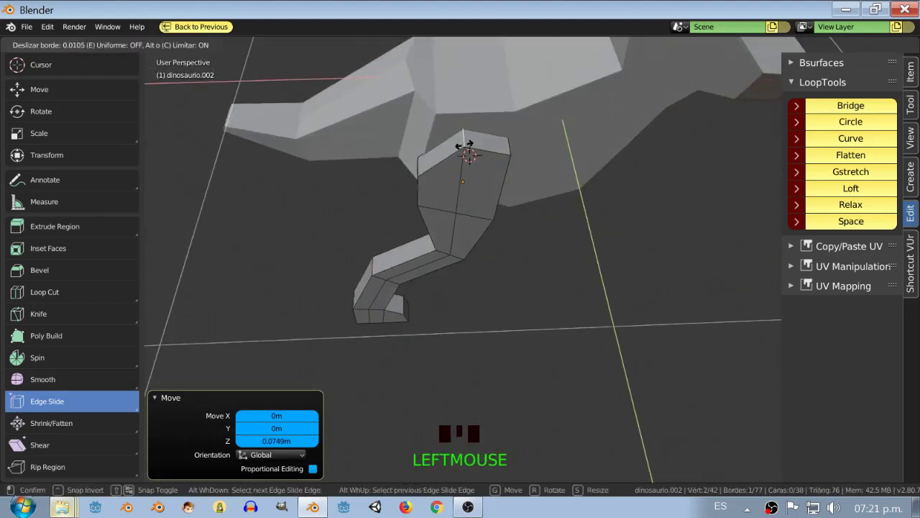
left_click_drag(811, 244, 811, 243)
Select another top-of-leg vertex and move it onto the reference hip outline
scroll("down", 3)
middle_click(811, 244)
scroll("up", 3)
scroll("down", 3)
left_click_drag(810, 243, 811, 283)
key("KP_3")
scroll("up", 3)
scroll("down", 3)
left_click_drag(811, 283, 811, 282)
left_click(811, 283)
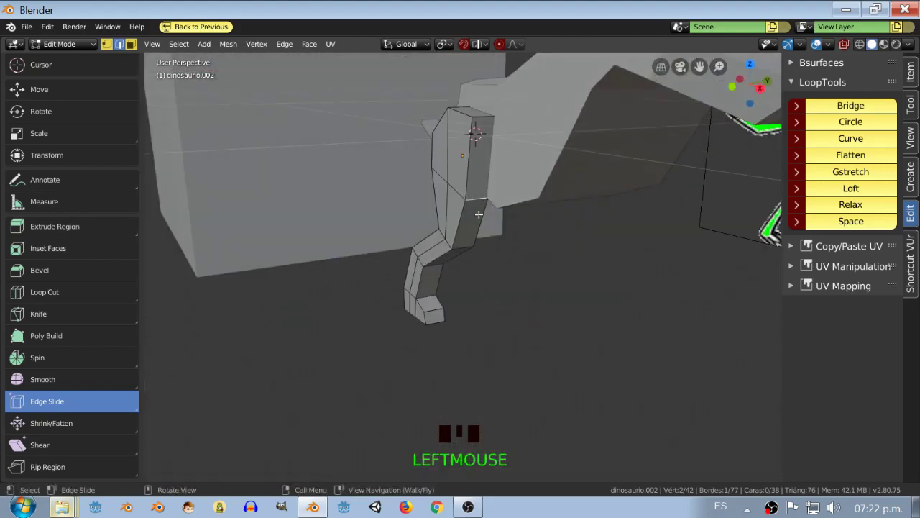
key("KP_1")
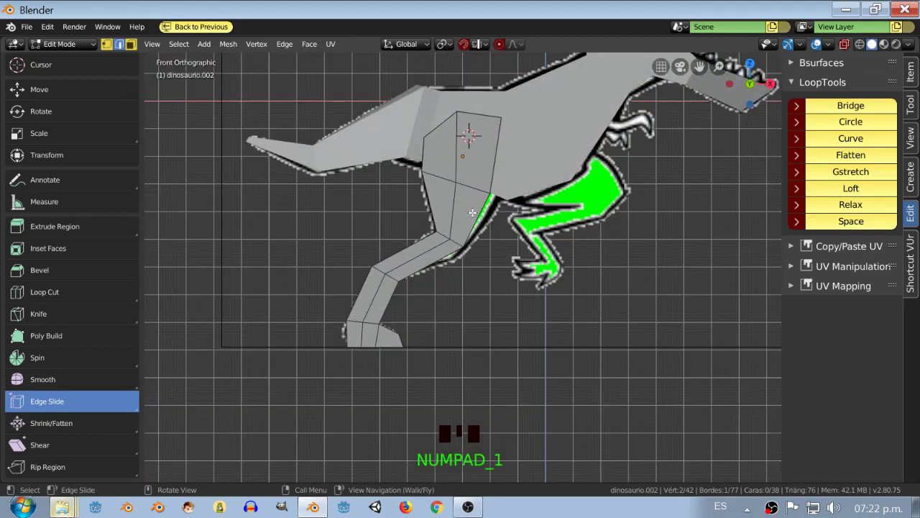
left_click(811, 283)
left_click(811, 282)
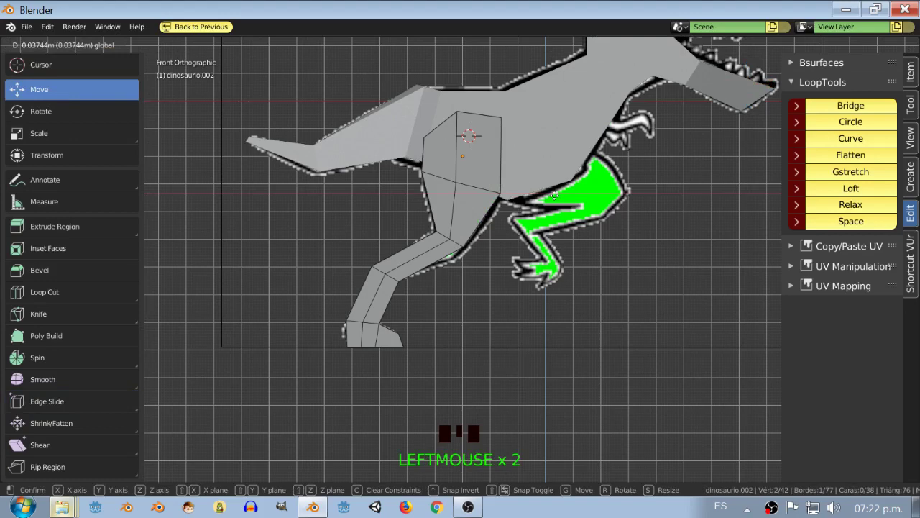
left_click_drag(811, 282, 811, 282)
left_click(811, 282)
Slide the remaining top leg vertex so the edge loop peaks at the thigh
middle_click(811, 282)
left_click(811, 283)
left_click(811, 283)
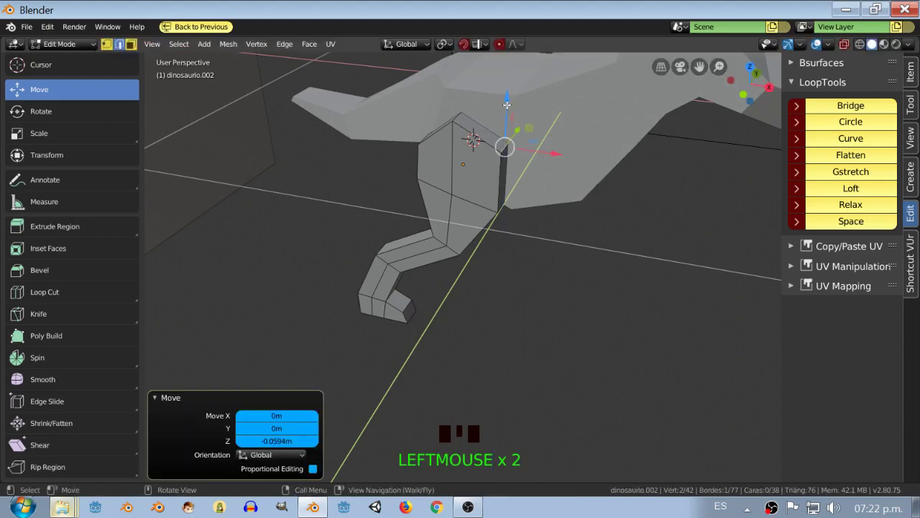
key("KP_1")
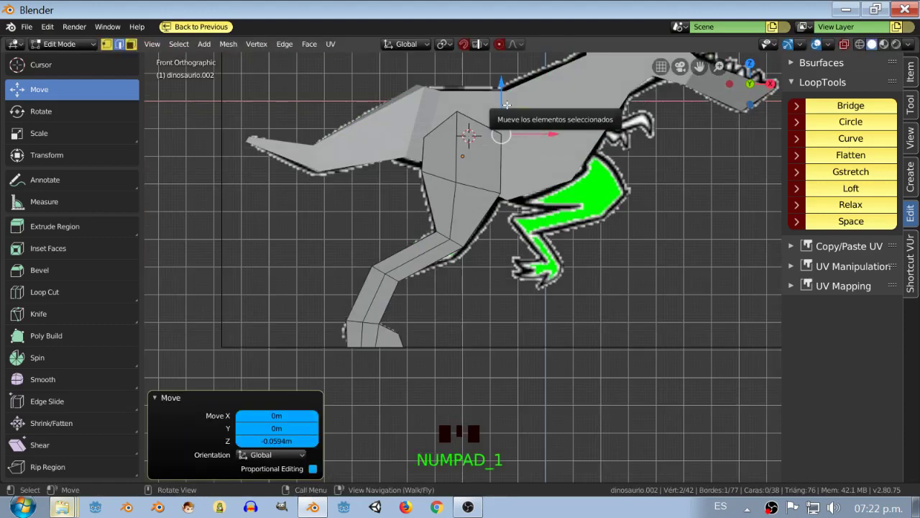
left_click(811, 244)
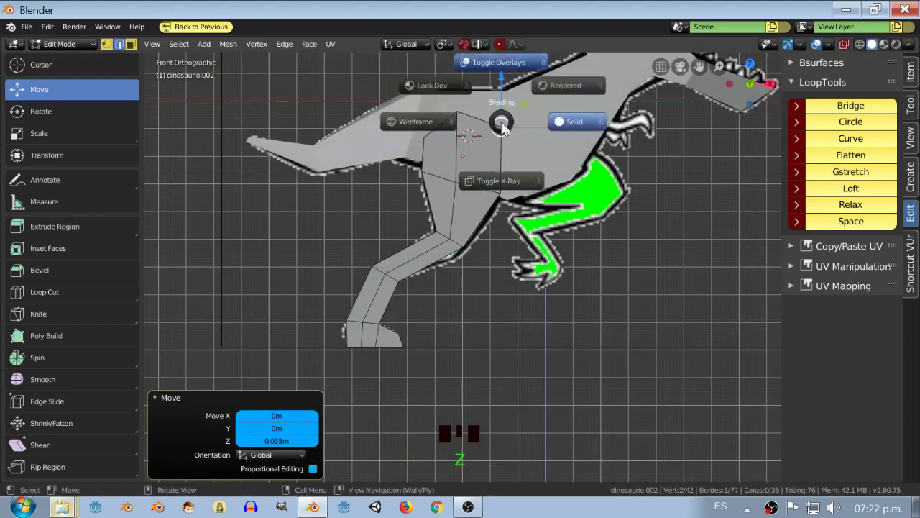
left_click(811, 244)
middle_click(811, 243)
left_click(811, 243)
left_click_drag(811, 244, 811, 244)
left_click(811, 244)
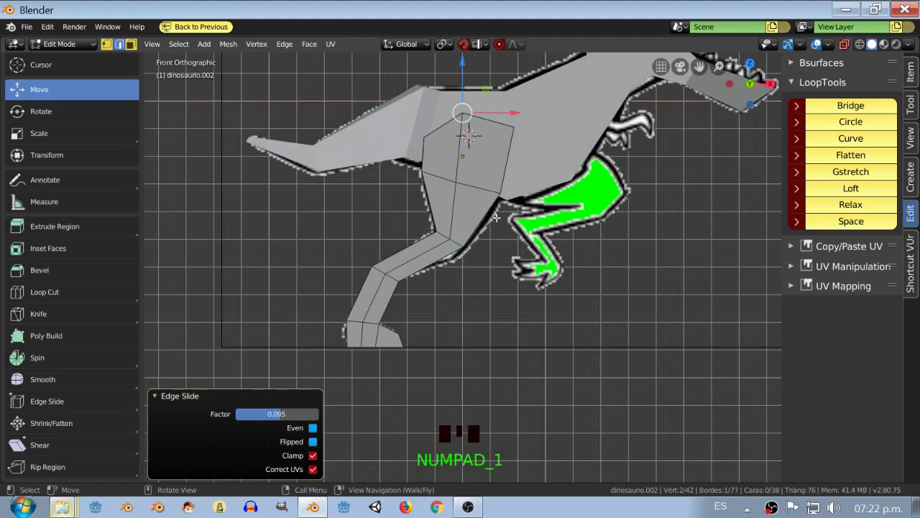
Leave Edit Mode, view the whole dinosaur in perspective and un-maximize the viewport
key("Tab")
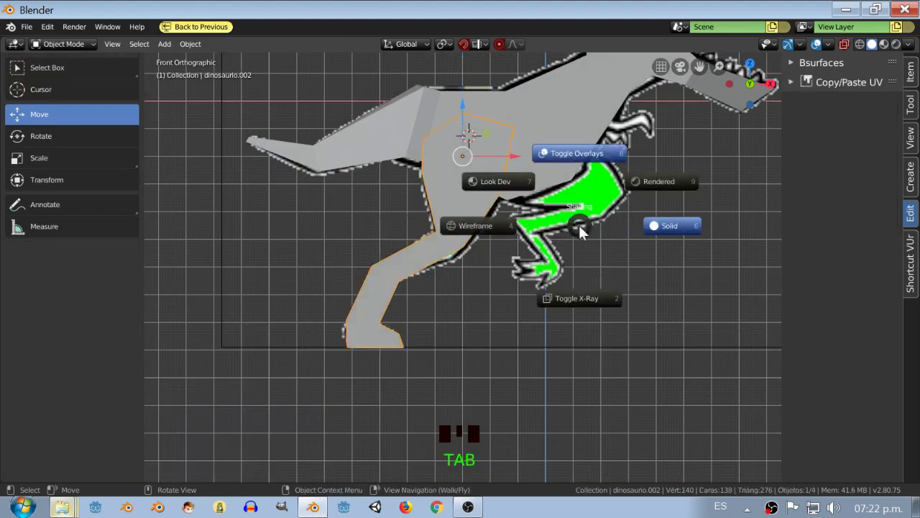
scroll("down", 3)
left_click_drag(682, 258, 585, 248)
key("a")
scroll("down", 3)
left_click_drag(585, 250, 600, 264)
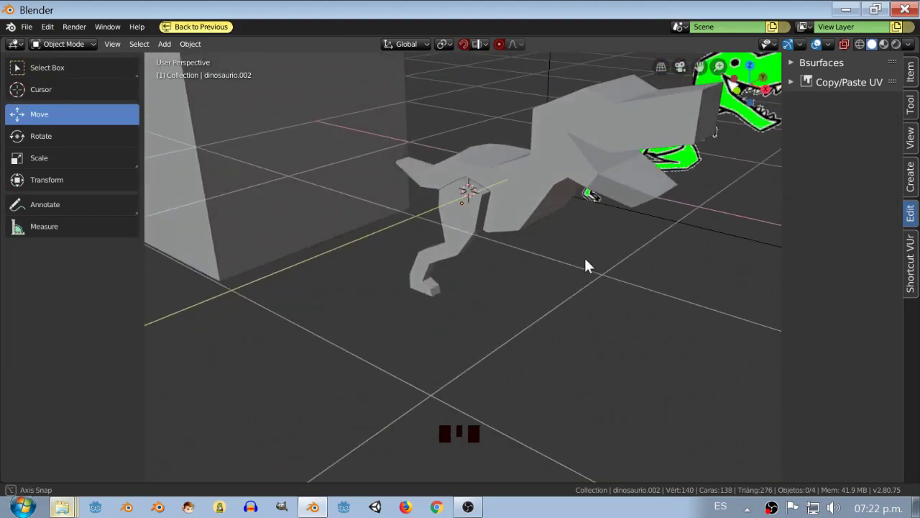
left_click_drag(618, 239, 516, 279)
key("ctrl+space")
left_click_drag(389, 250, 379, 225)
Add a Mirror modifier to the leg with dinosaurio.001 as the Mirror Object
left_click(379, 225)
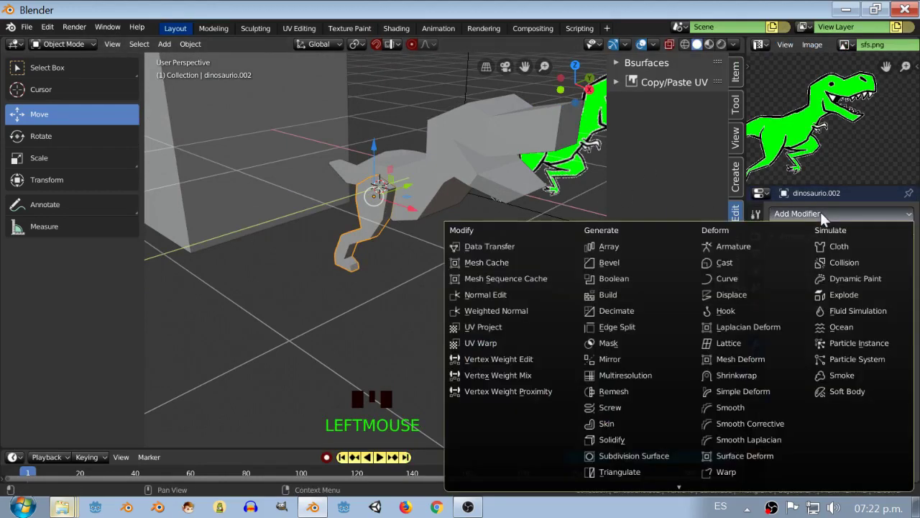
left_click_drag(648, 362, 487, 314)
left_click_drag(487, 315, 728, 318)
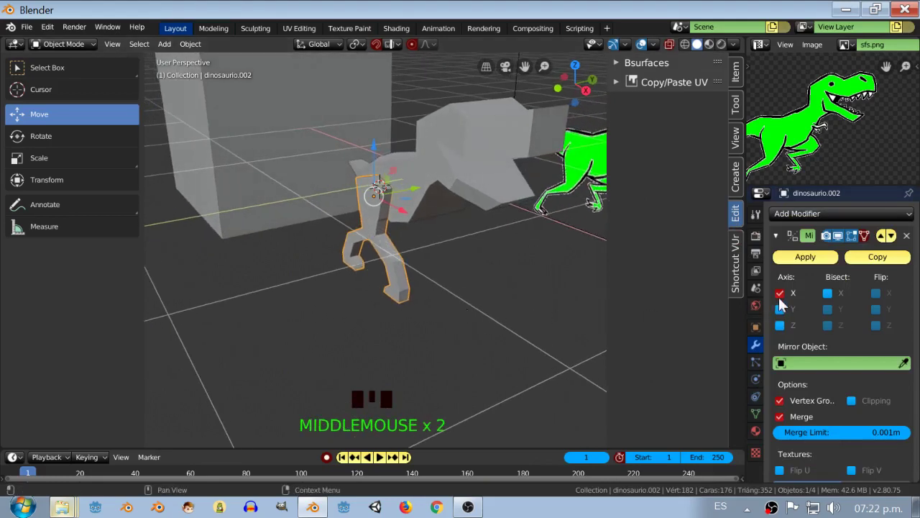
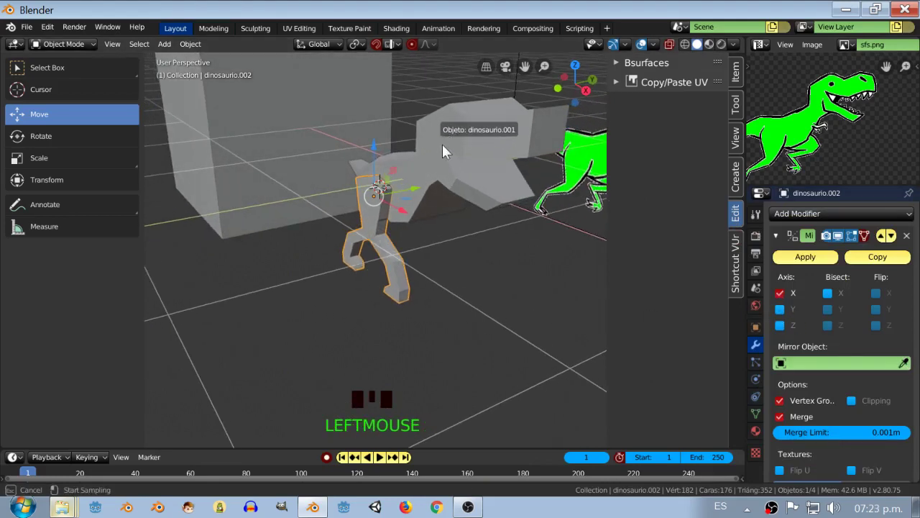
left_click_drag(784, 302, 392, 330)
Set the mirror axis to Y and orbit to check both hind legs
left_click_drag(391, 330, 351, 233)
scroll("up", 3)
left_click_drag(358, 243, 462, 299)
key("a")
left_click_drag(456, 300, 407, 306)
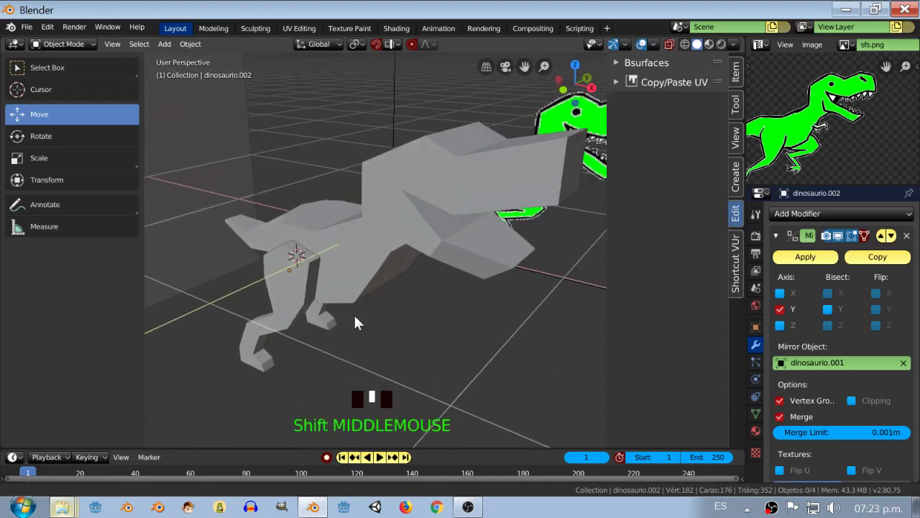